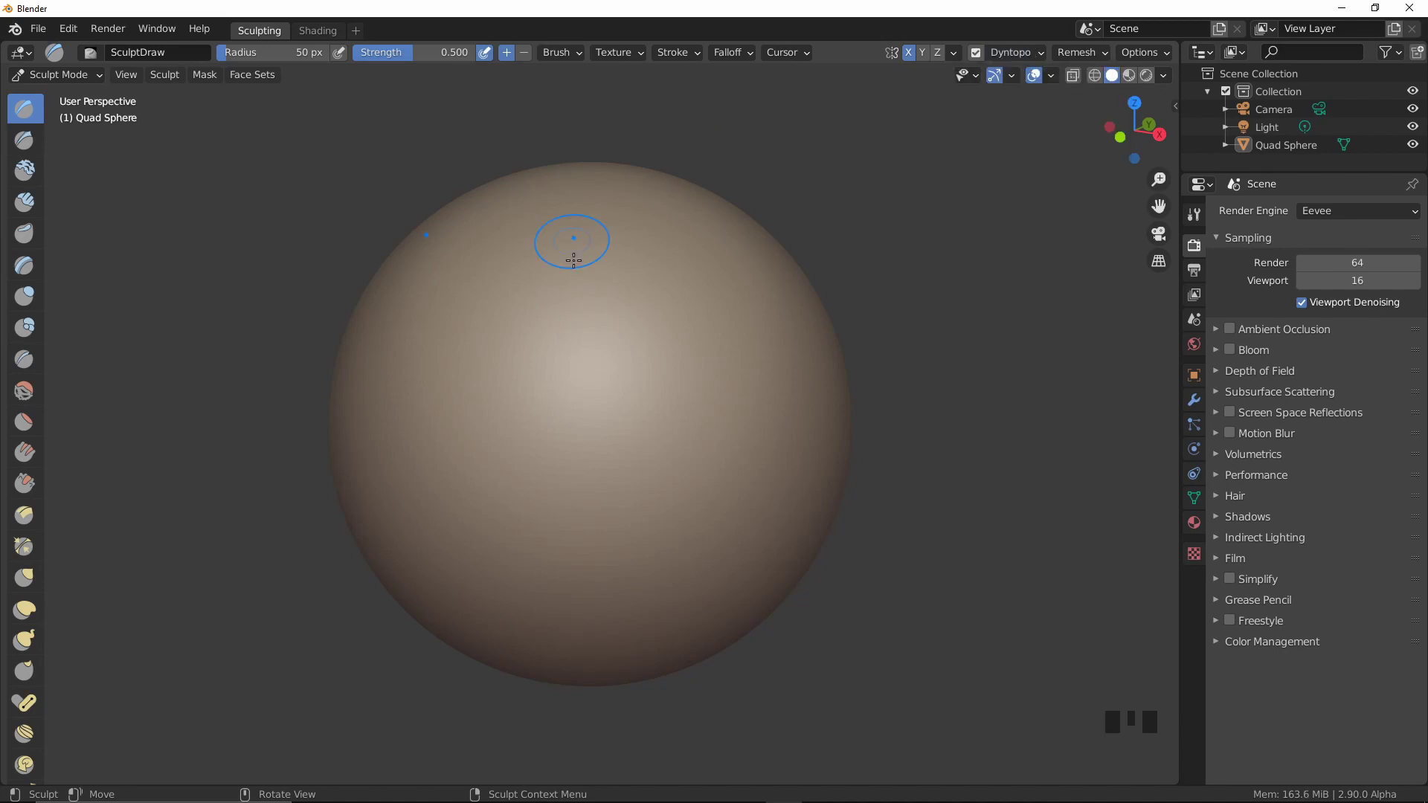
Set the Clay Strips brush to a 137 px radius and 0.600 strength
{"action": "left_click_drag", "start_coordinate": [382, 427], "coordinate": [55, 461]}
{"action": "left_click_drag", "start_coordinate": [55, 461], "coordinate": [24, 400]}
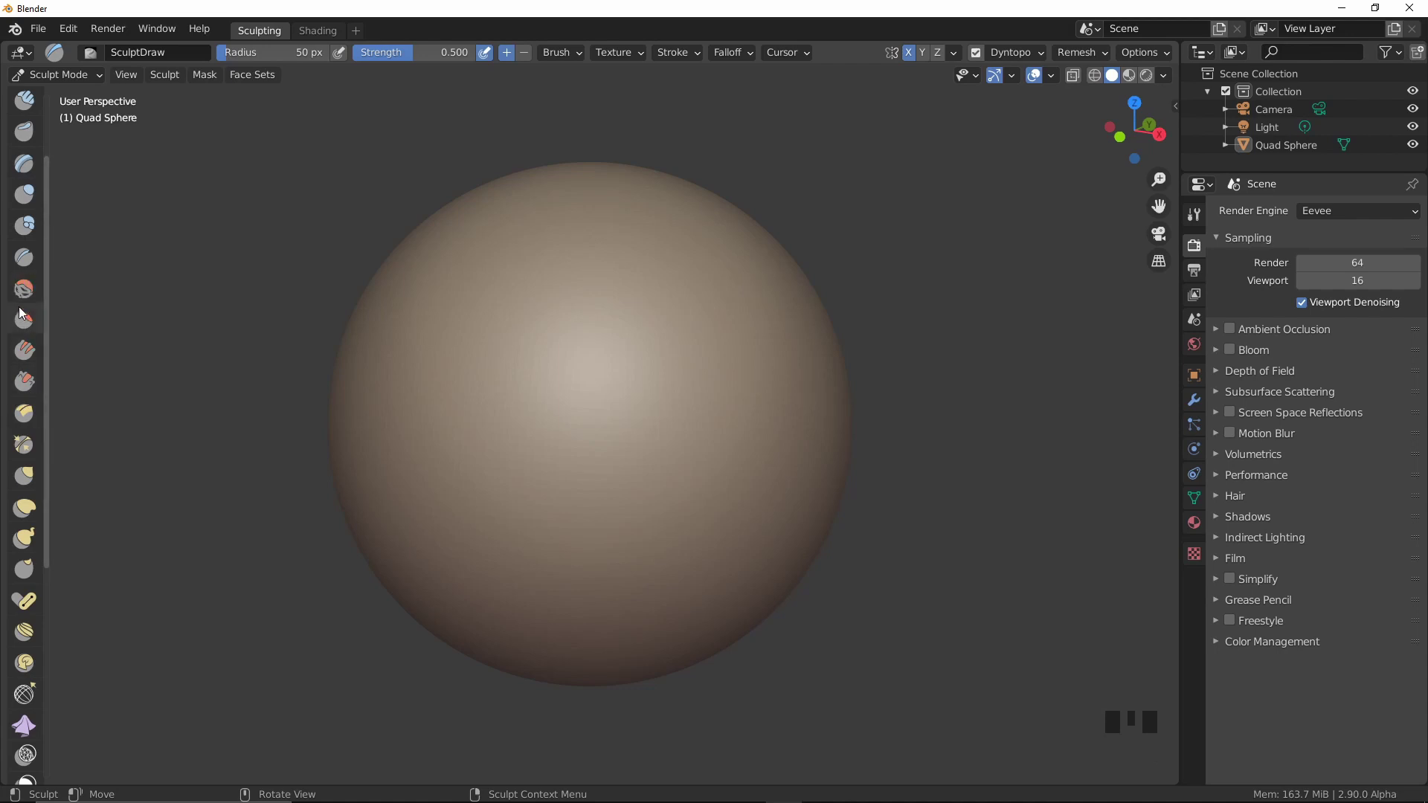
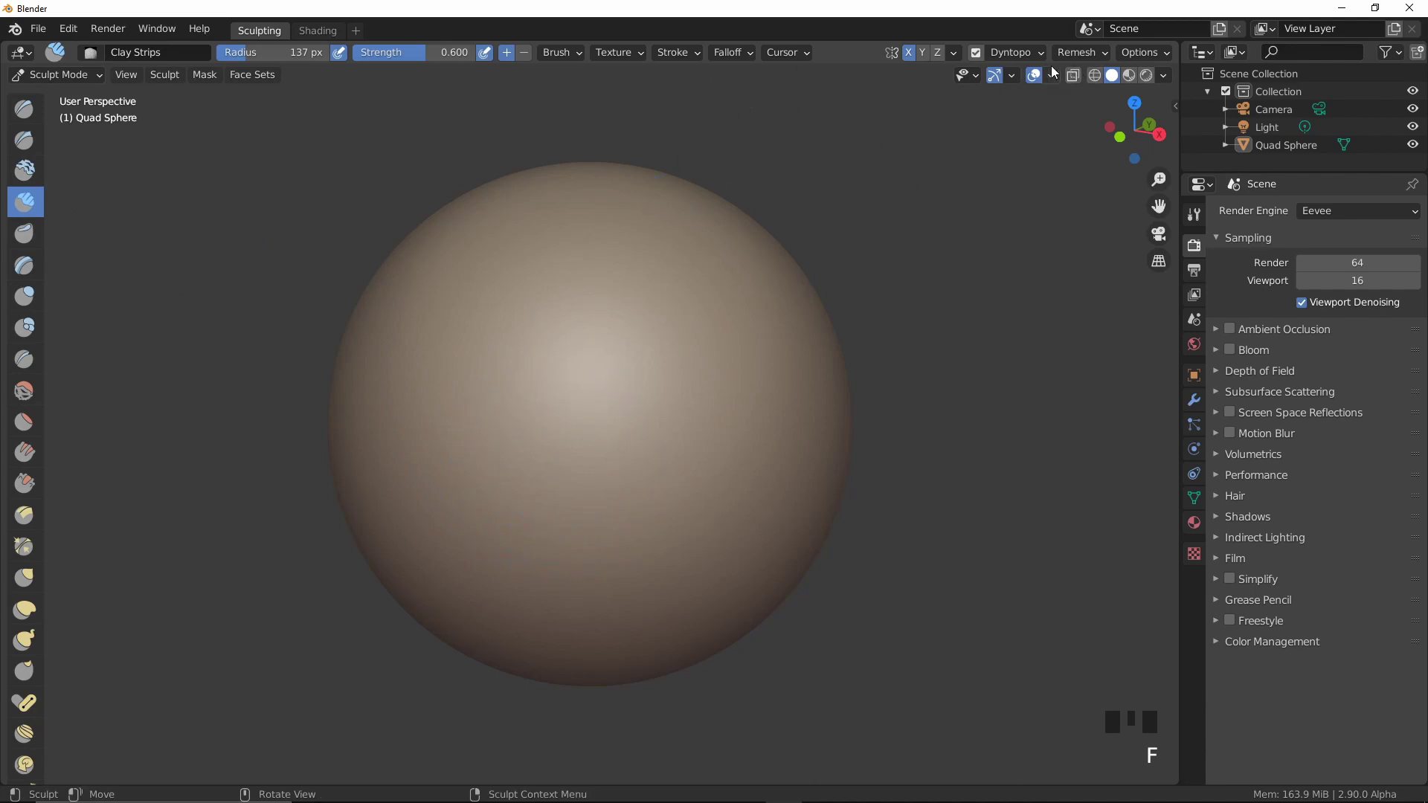
Build up a long vertical clay nose bridge on the front of the sphere
{"action": "left_click_drag", "start_coordinate": [1050, 57], "coordinate": [625, 460]}
{"action": "left_click_drag", "start_coordinate": [624, 460], "coordinate": [573, 417]}
{"action": "left_click_drag", "start_coordinate": [573, 417], "coordinate": [578, 469]}
{"action": "left_click_drag", "start_coordinate": [536, 397], "coordinate": [538, 417]}
{"action": "left_click_drag", "start_coordinate": [538, 417], "coordinate": [544, 430]}
{"action": "middle_click", "coordinate": [517, 432]}
{"action": "left_click_drag", "start_coordinate": [574, 310], "coordinate": [568, 329]}
Thicken the nose mass from several angles, undoing stray strokes, and add clay at its base
{"action": "middle_click", "coordinate": [568, 329]}
{"action": "left_click_drag", "start_coordinate": [504, 406], "coordinate": [570, 393]}
{"action": "middle_click", "coordinate": [569, 393]}
{"action": "left_click_drag", "start_coordinate": [593, 403], "coordinate": [627, 427]}
{"action": "key", "text": "ctrl+z"}
{"action": "key", "text": "ctrl+z"}
{"action": "key", "text": "ctrl+z"}
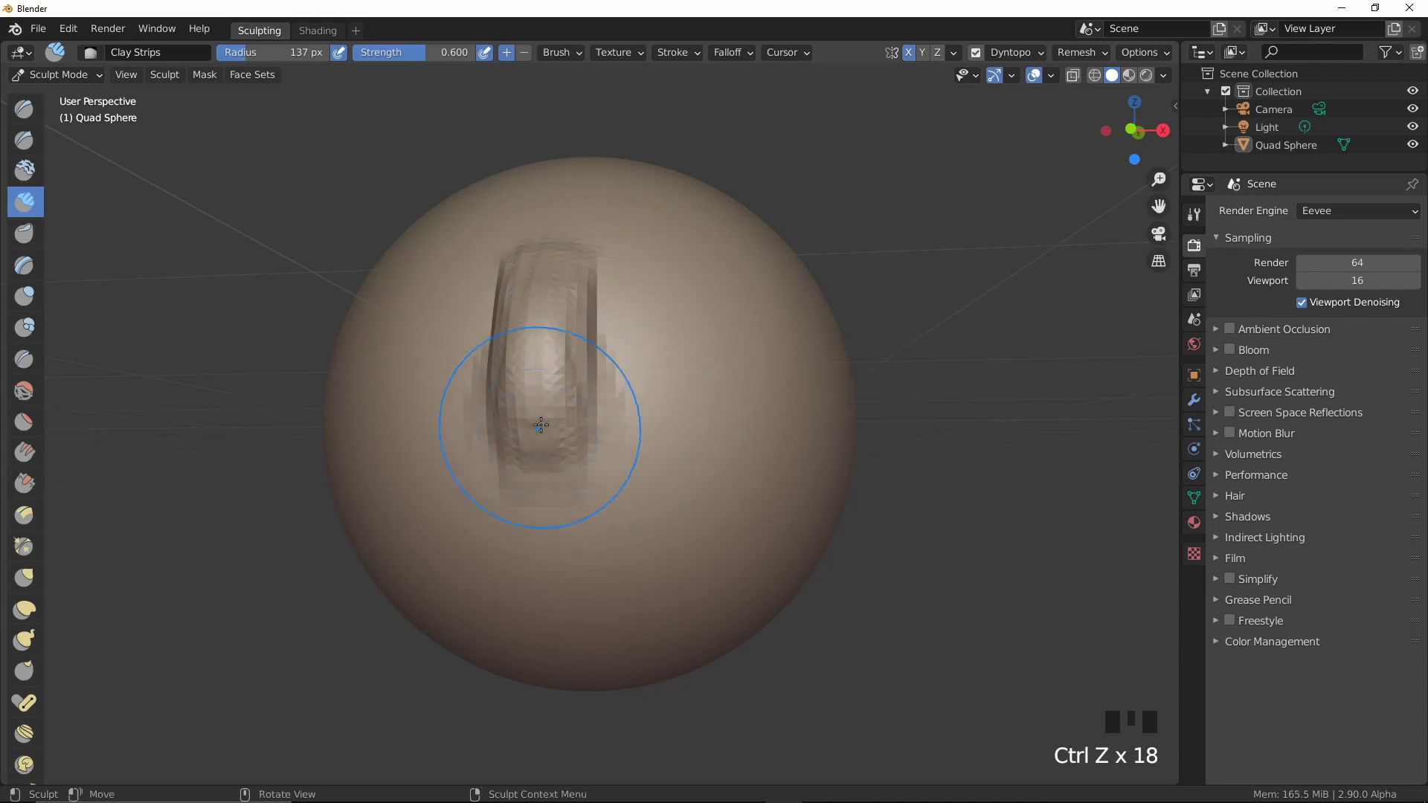
{"action": "left_click_drag", "start_coordinate": [549, 419], "coordinate": [632, 408]}
With a smaller brush, form the left and right nostril wings
{"action": "key", "text": "c"}
{"action": "key", "text": "f"}
{"action": "left_click_drag", "start_coordinate": [609, 409], "coordinate": [602, 409]}
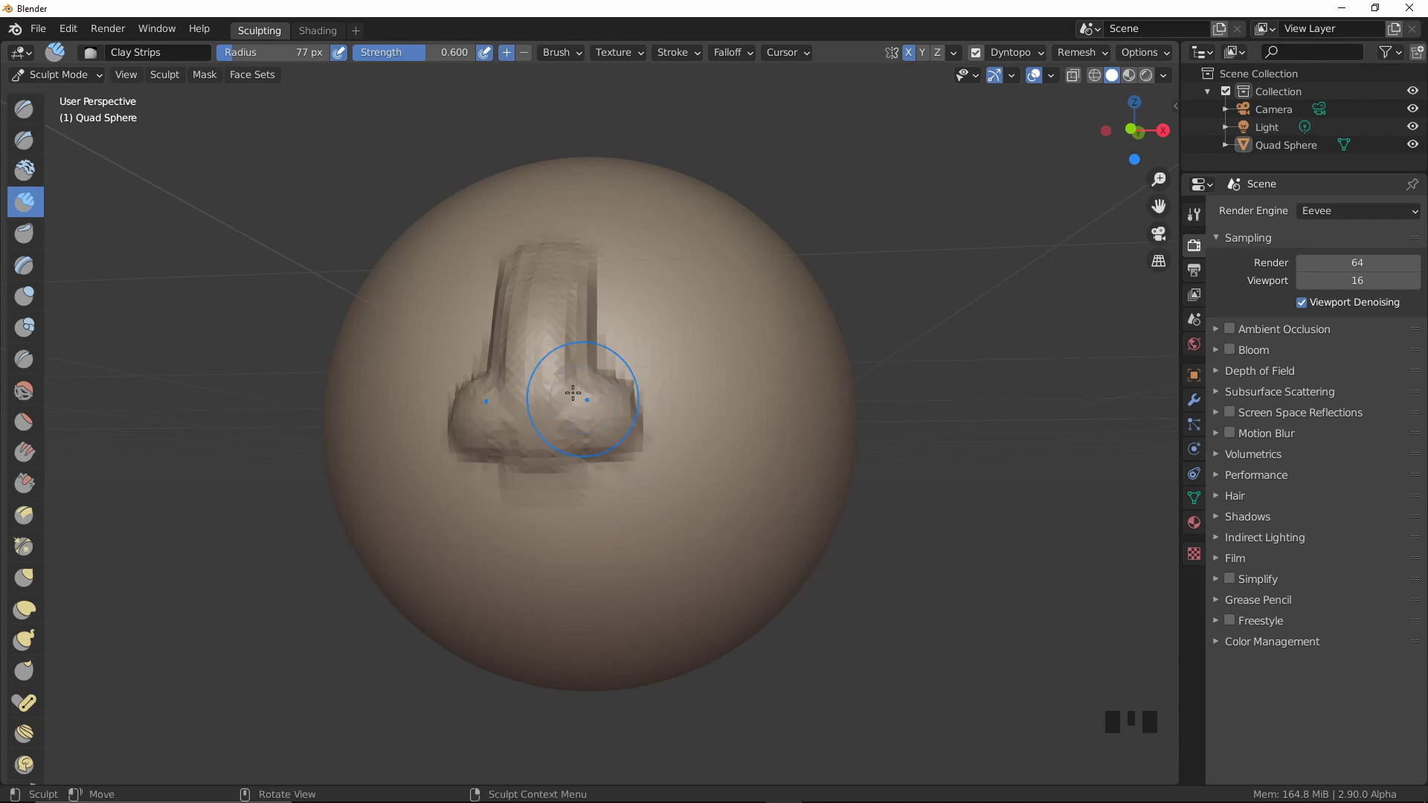
{"action": "left_click_drag", "start_coordinate": [548, 403], "coordinate": [521, 344]}
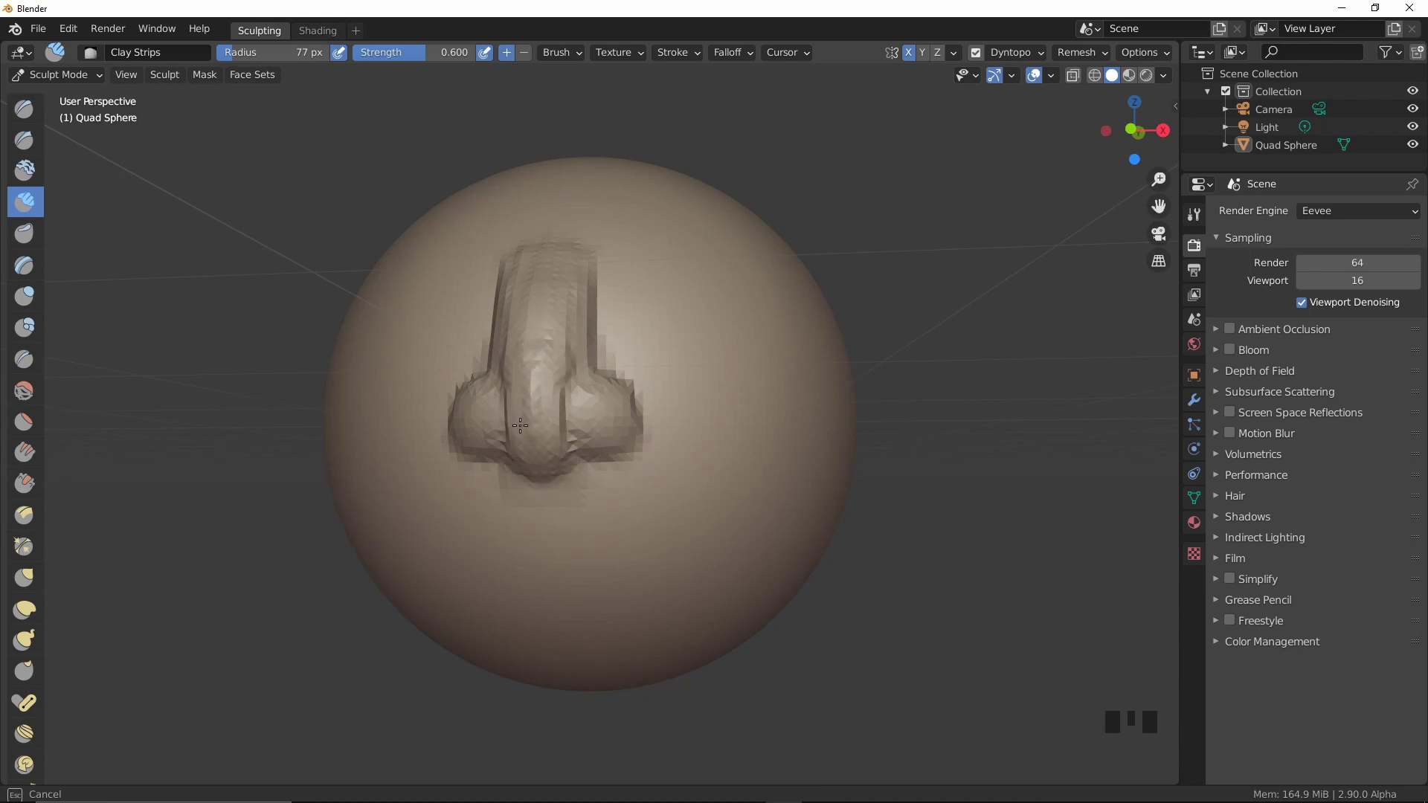
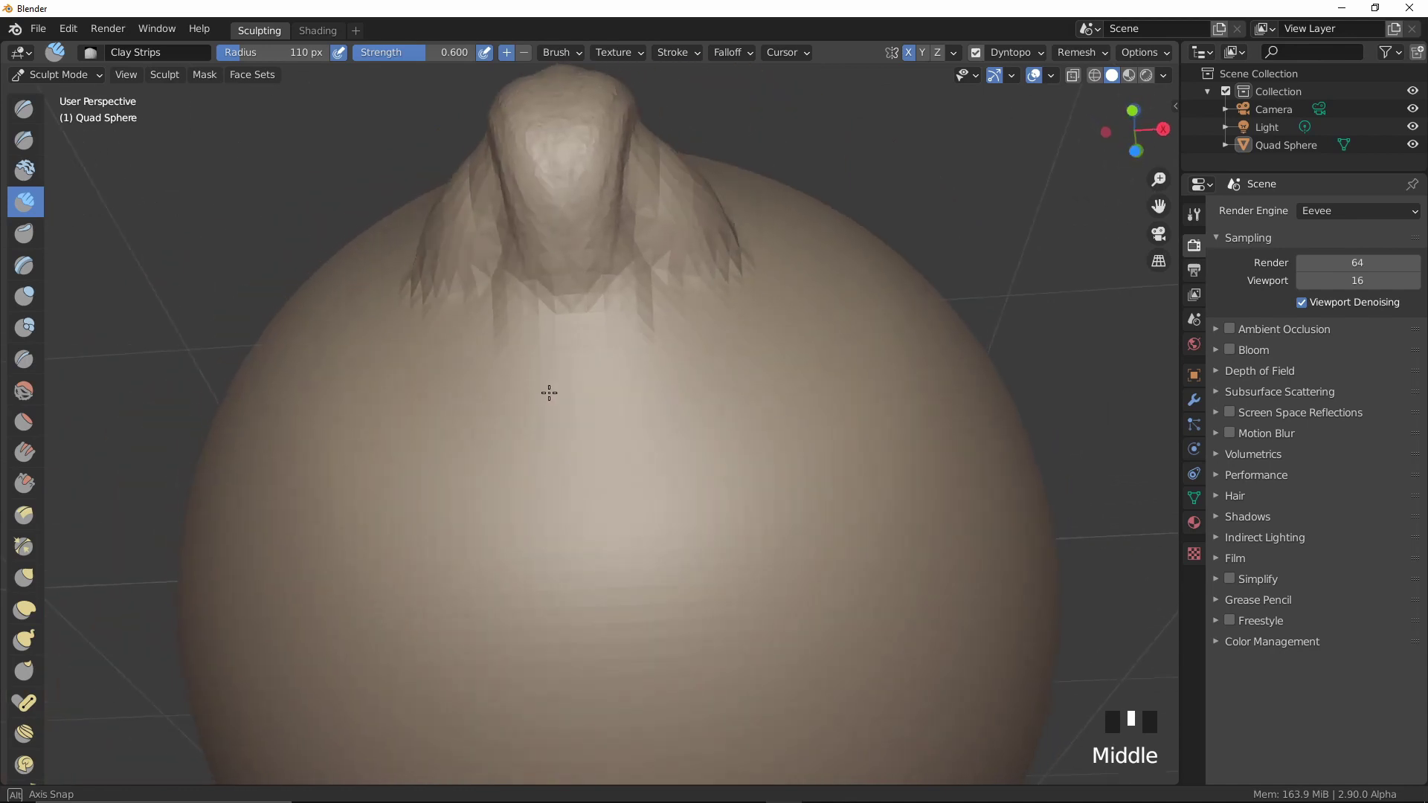
Pull the nose further out and add clay to its tip and nostril wings
{"action": "left_click", "coordinate": [530, 400]}
{"action": "middle_click", "coordinate": [561, 357]}
{"action": "left_click_drag", "start_coordinate": [524, 379], "coordinate": [554, 399]}
{"action": "middle_click", "coordinate": [554, 399]}
{"action": "left_click_drag", "start_coordinate": [476, 558], "coordinate": [549, 536]}
{"action": "middle_click", "coordinate": [549, 536]}
{"action": "left_click_drag", "start_coordinate": [478, 475], "coordinate": [496, 499]}
Hollow out two nostrils on the underside of the nose and carve a groove with the Draw brush
{"action": "middle_click", "coordinate": [496, 499]}
{"action": "left_click_drag", "start_coordinate": [492, 517], "coordinate": [570, 491]}
{"action": "left_click_drag", "start_coordinate": [570, 490], "coordinate": [615, 336]}
{"action": "left_click_drag", "start_coordinate": [615, 335], "coordinate": [603, 324]}
{"action": "left_click_drag", "start_coordinate": [603, 325], "coordinate": [636, 86]}
{"action": "key", "text": "x"}
{"action": "left_click_drag", "start_coordinate": [621, 284], "coordinate": [511, 168]}
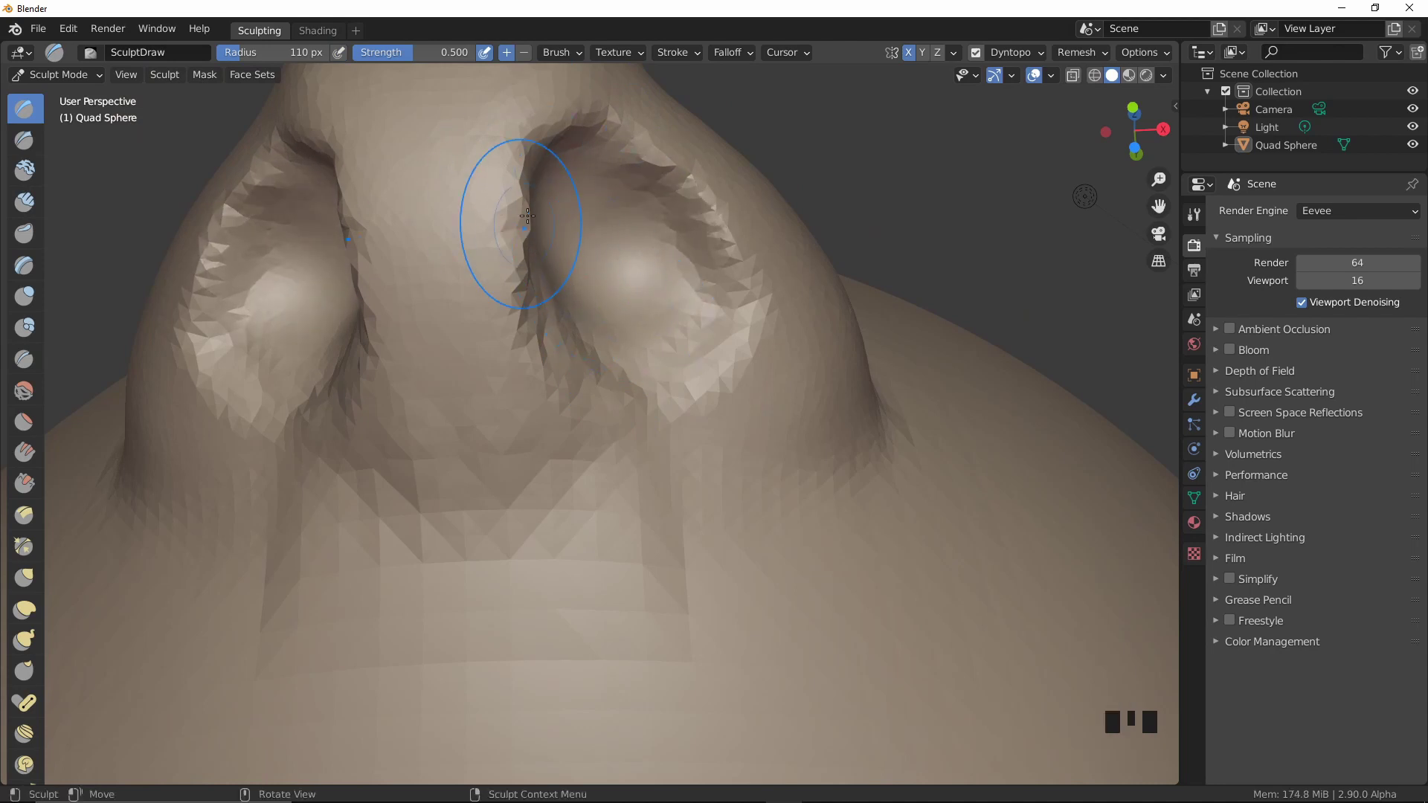
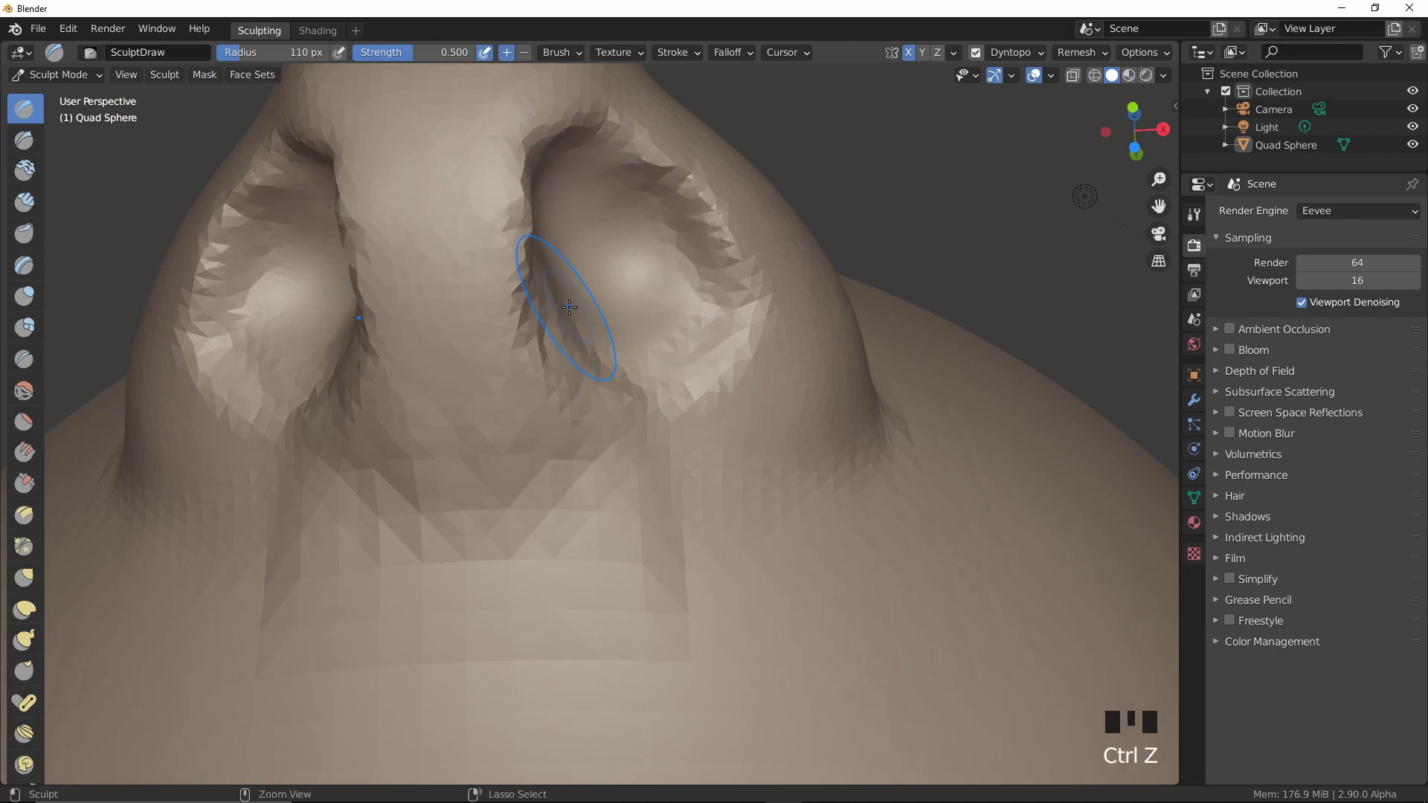
Undo the last groove strokes to return to laying clay strips
{"action": "key", "text": "ctrl+z"}
{"action": "key", "text": "ctrl+z"}
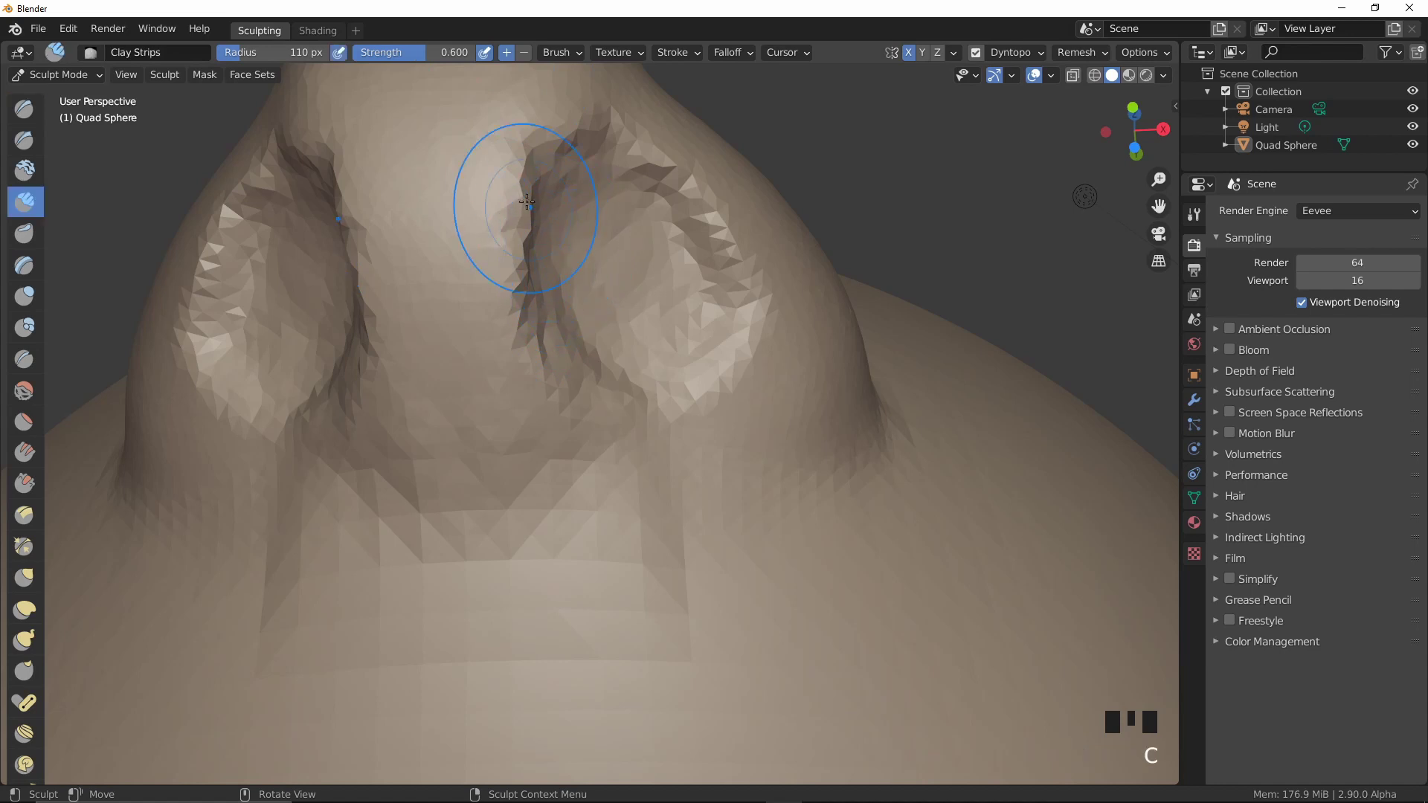
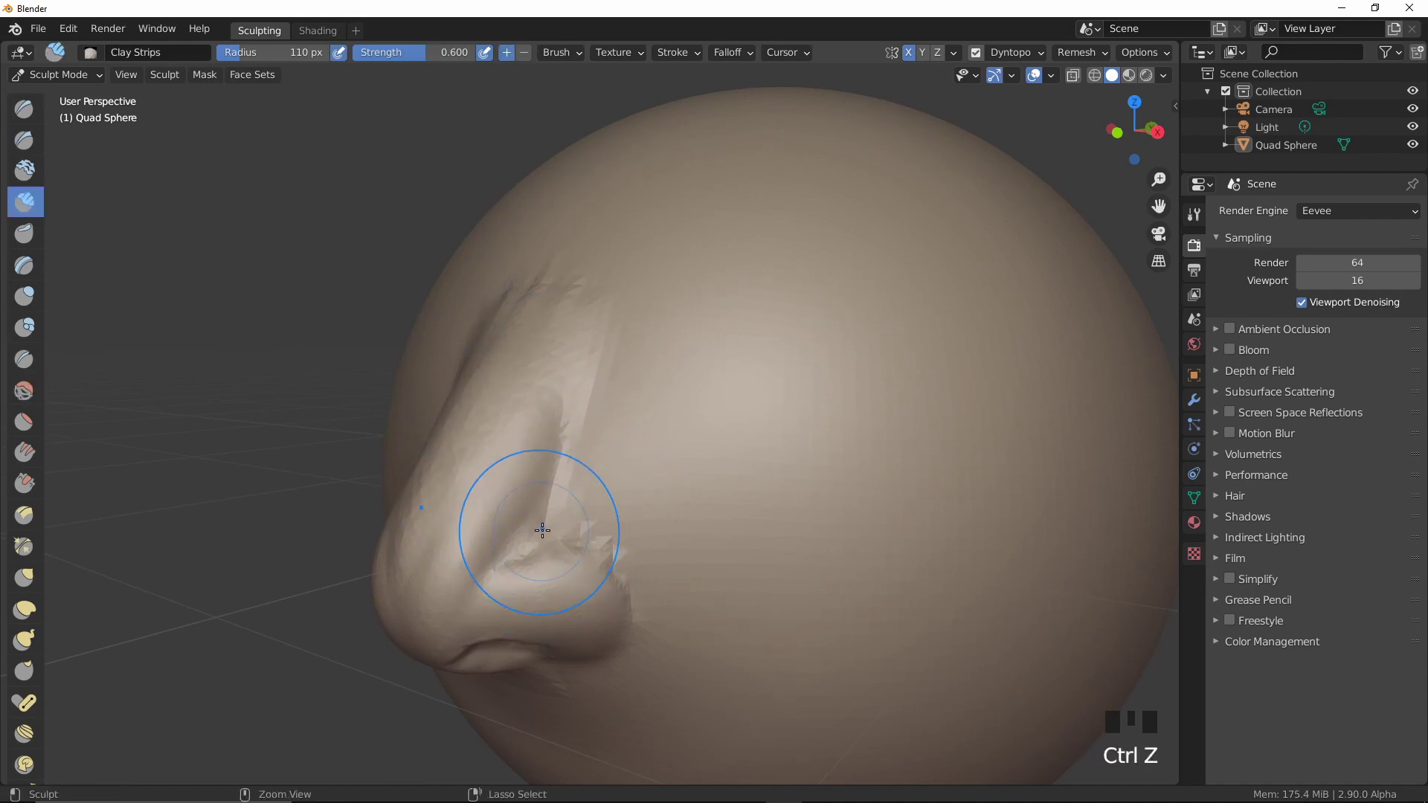
Build up the side of the nose and nostril wing, then smooth the bridge and tip
{"action": "key", "text": "ctrl+z"}
{"action": "left_click_drag", "start_coordinate": [465, 518], "coordinate": [482, 452]}
{"action": "middle_click", "coordinate": [482, 451]}
{"action": "left_click_drag", "start_coordinate": [387, 490], "coordinate": [438, 424]}
{"action": "middle_click", "coordinate": [438, 424]}
{"action": "left_click_drag", "start_coordinate": [426, 435], "coordinate": [574, 457]}
{"action": "left_click_drag", "start_coordinate": [575, 458], "coordinate": [478, 435]}
{"action": "left_click_drag", "start_coordinate": [478, 435], "coordinate": [611, 420]}
{"action": "left_click_drag", "start_coordinate": [610, 420], "coordinate": [594, 293]}
Round the nose tip and blend the bridge and nostril wing into the face
{"action": "key", "text": "c"}
{"action": "key", "text": "x"}
{"action": "left_click_drag", "start_coordinate": [584, 318], "coordinate": [581, 332]}
{"action": "left_click_drag", "start_coordinate": [581, 332], "coordinate": [717, 579]}
{"action": "left_click_drag", "start_coordinate": [716, 579], "coordinate": [744, 518]}
{"action": "left_click_drag", "start_coordinate": [744, 518], "coordinate": [574, 548]}
{"action": "left_click_drag", "start_coordinate": [574, 548], "coordinate": [656, 491]}
{"action": "middle_click", "coordinate": [657, 491]}
{"action": "left_click_drag", "start_coordinate": [664, 501], "coordinate": [663, 435]}
Smooth the underside and round the nostril wing into a bulb blending into the head
{"action": "key", "text": "shift+c"}
{"action": "left_click_drag", "start_coordinate": [594, 569], "coordinate": [660, 420]}
{"action": "middle_click", "coordinate": [659, 420]}
{"action": "left_click_drag", "start_coordinate": [653, 440], "coordinate": [645, 541]}
{"action": "middle_click", "coordinate": [645, 541]}
{"action": "left_click_drag", "start_coordinate": [631, 558], "coordinate": [645, 520]}
{"action": "left_click_drag", "start_coordinate": [645, 519], "coordinate": [736, 523]}
{"action": "left_click_drag", "start_coordinate": [736, 523], "coordinate": [798, 412]}
{"action": "left_click_drag", "start_coordinate": [798, 412], "coordinate": [467, 387]}
Smooth the nostril edge and blend the whole nose into the sphere
{"action": "key", "text": "c"}
{"action": "left_click_drag", "start_coordinate": [438, 358], "coordinate": [594, 369]}
{"action": "left_click_drag", "start_coordinate": [593, 370], "coordinate": [502, 428]}
{"action": "left_click_drag", "start_coordinate": [501, 429], "coordinate": [619, 401]}
{"action": "middle_click", "coordinate": [620, 402]}
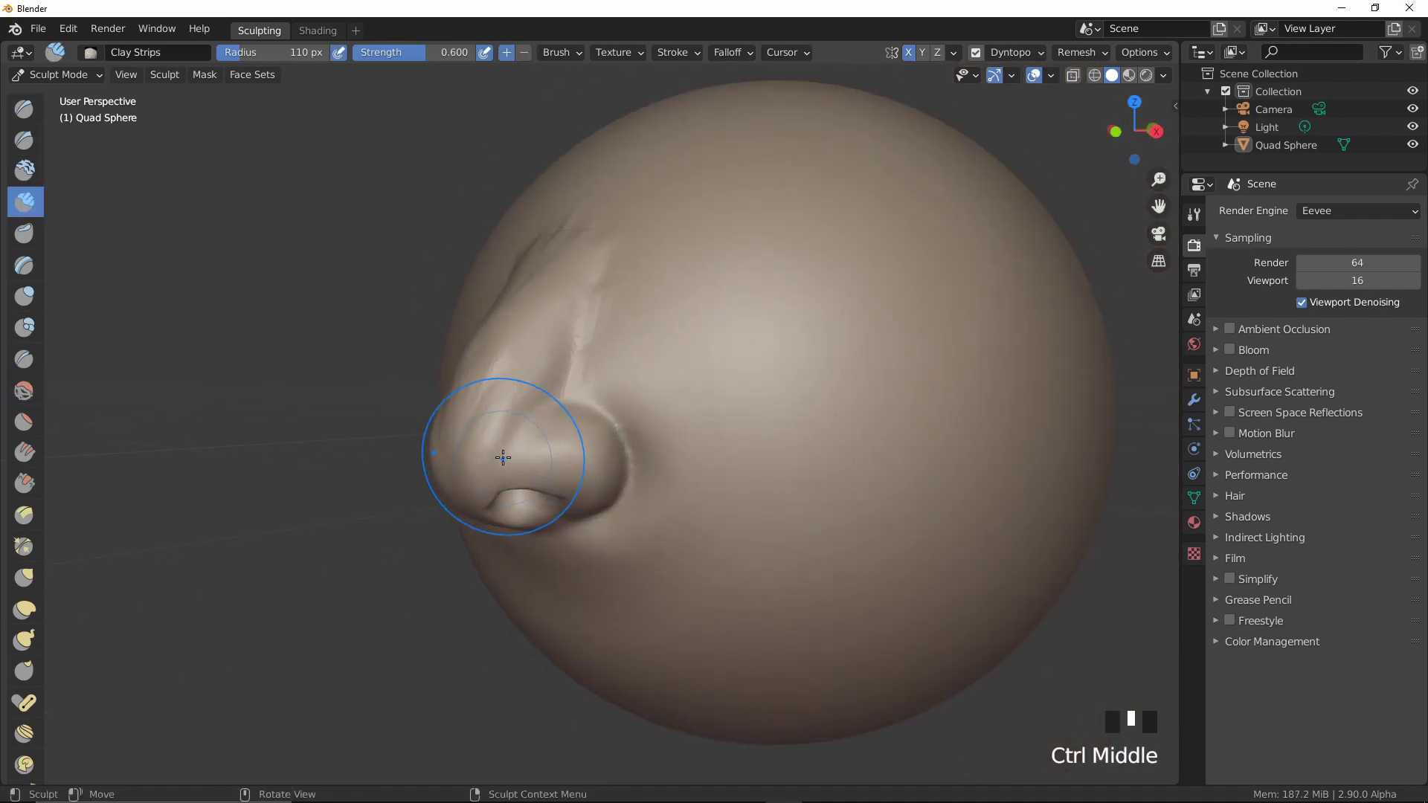
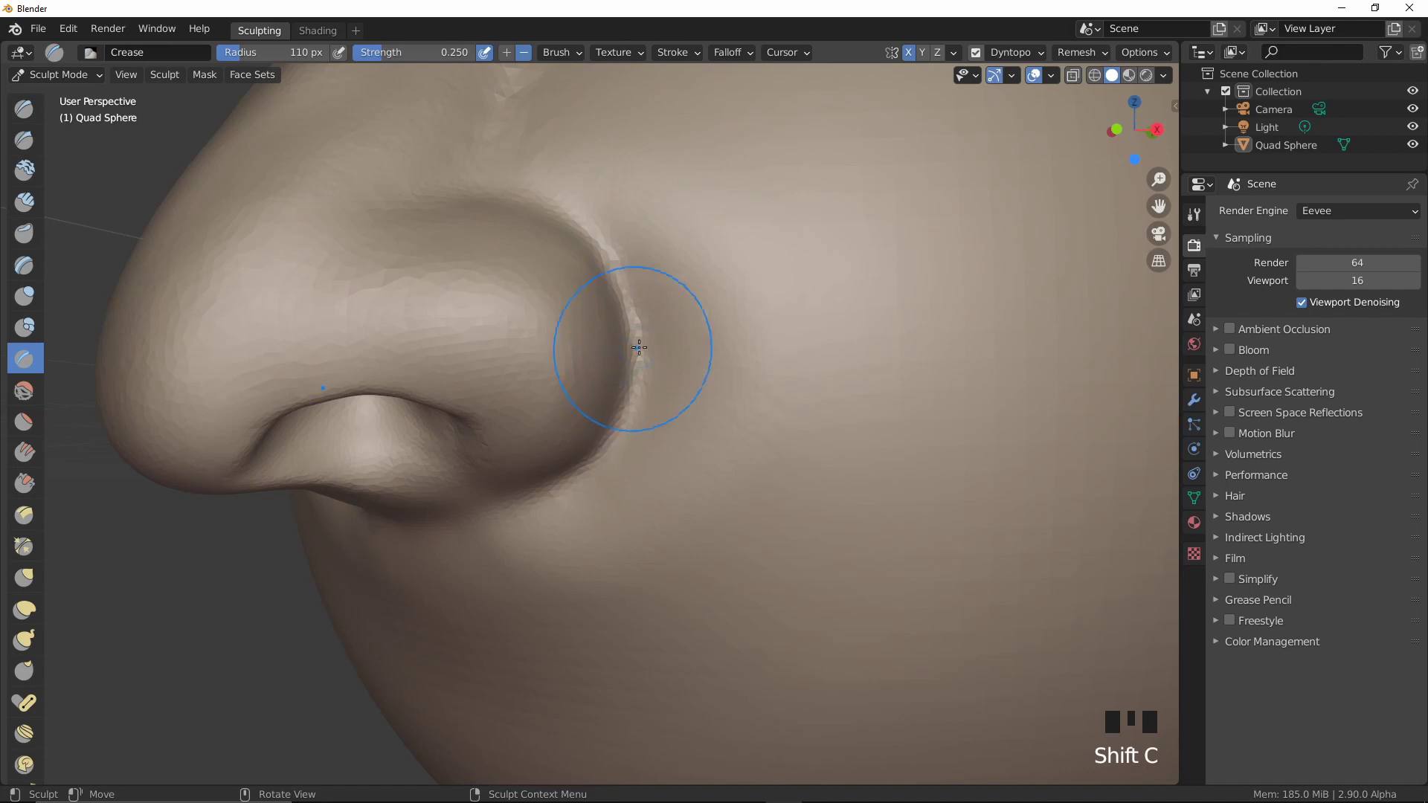
Deepen the crease where the nostril wing meets the cheek
{"action": "left_click_drag", "start_coordinate": [632, 293], "coordinate": [631, 404]}
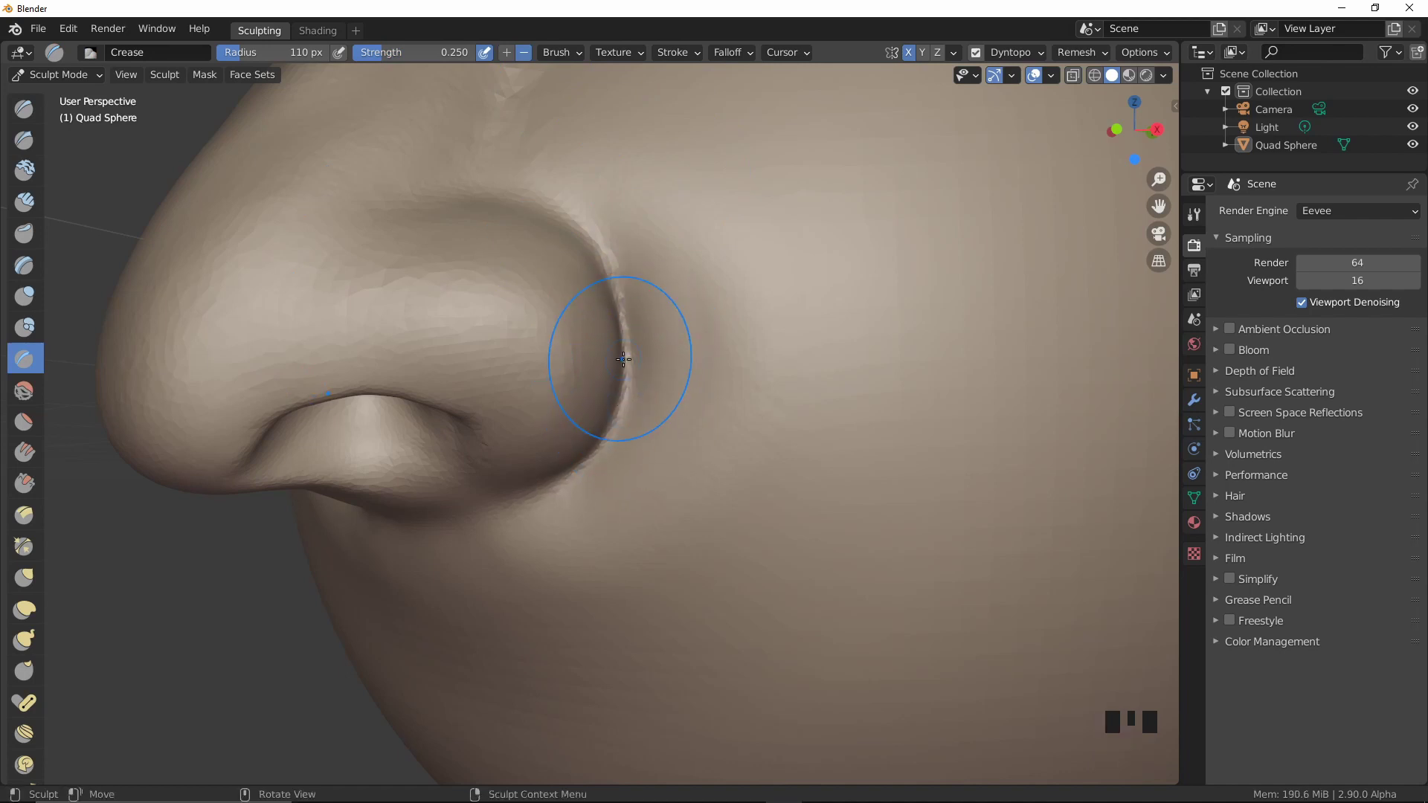
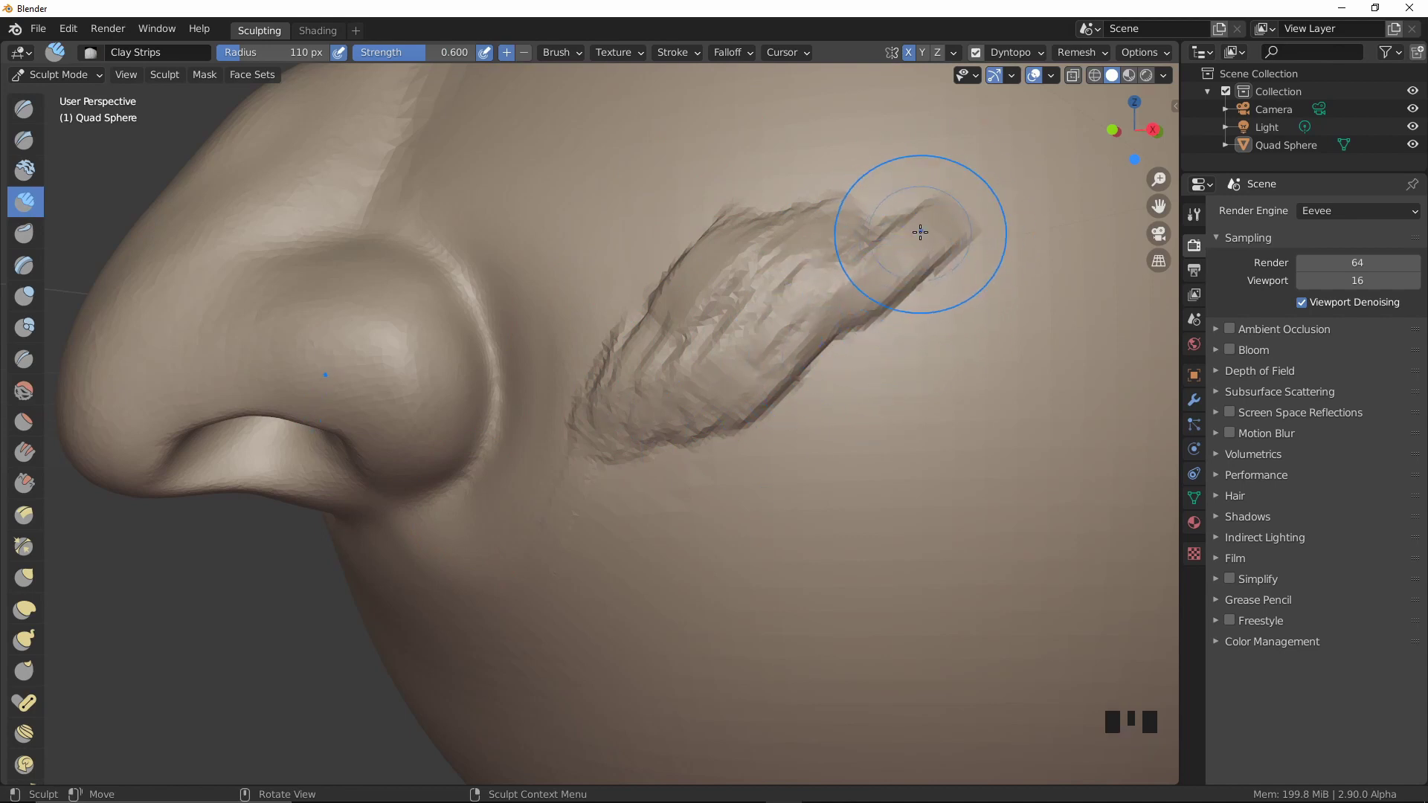
Rough in an ear ridge beside the nose, then undo it entirely
{"action": "left_click_drag", "start_coordinate": [949, 237], "coordinate": [786, 420]}
{"action": "left_click_drag", "start_coordinate": [786, 419], "coordinate": [770, 381]}
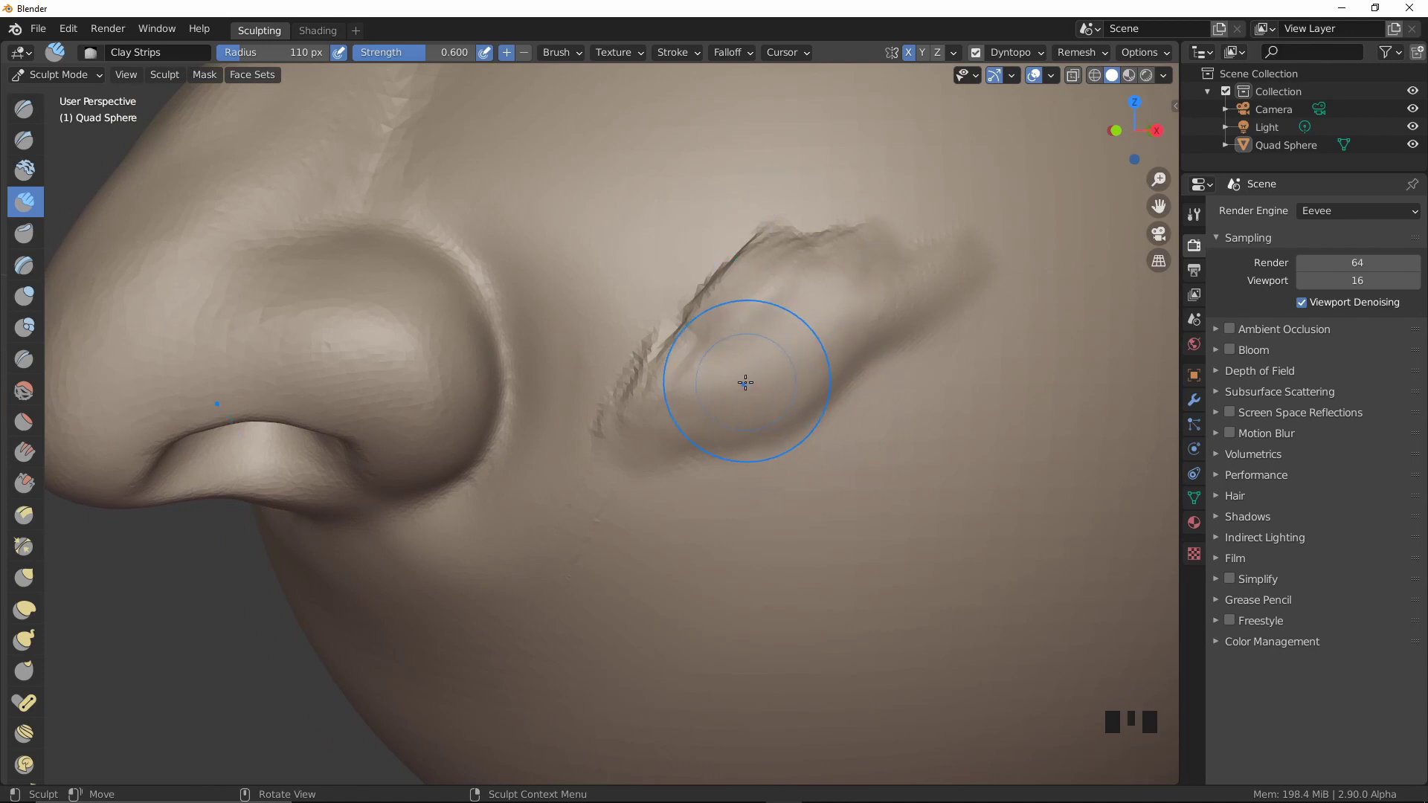
{"action": "key", "text": "ctrl+z"}
{"action": "key", "text": "ctrl+z"}
{"action": "key", "text": "ctrl+z"}
{"action": "key", "text": "ctrl+z"}
{"action": "key", "text": "ctrl+z"}
{"action": "key", "text": "ctrl+z"}
{"action": "key", "text": "ctrl+z"}
{"action": "key", "text": "ctrl+z"}
{"action": "key", "text": "ctrl+z"}
{"action": "key", "text": "ctrl+z"}
{"action": "key", "text": "ctrl+z"}
{"action": "key", "text": "ctrl+z"}
{"action": "key", "text": "ctrl+z"}
{"action": "key", "text": "ctrl+z"}
{"action": "key", "text": "ctrl+z"}
{"action": "key", "text": "ctrl+z"}
Rebuild the ear ridge at lower strength and add a second ridge below it
{"action": "left_click_drag", "start_coordinate": [794, 405], "coordinate": [247, 72]}
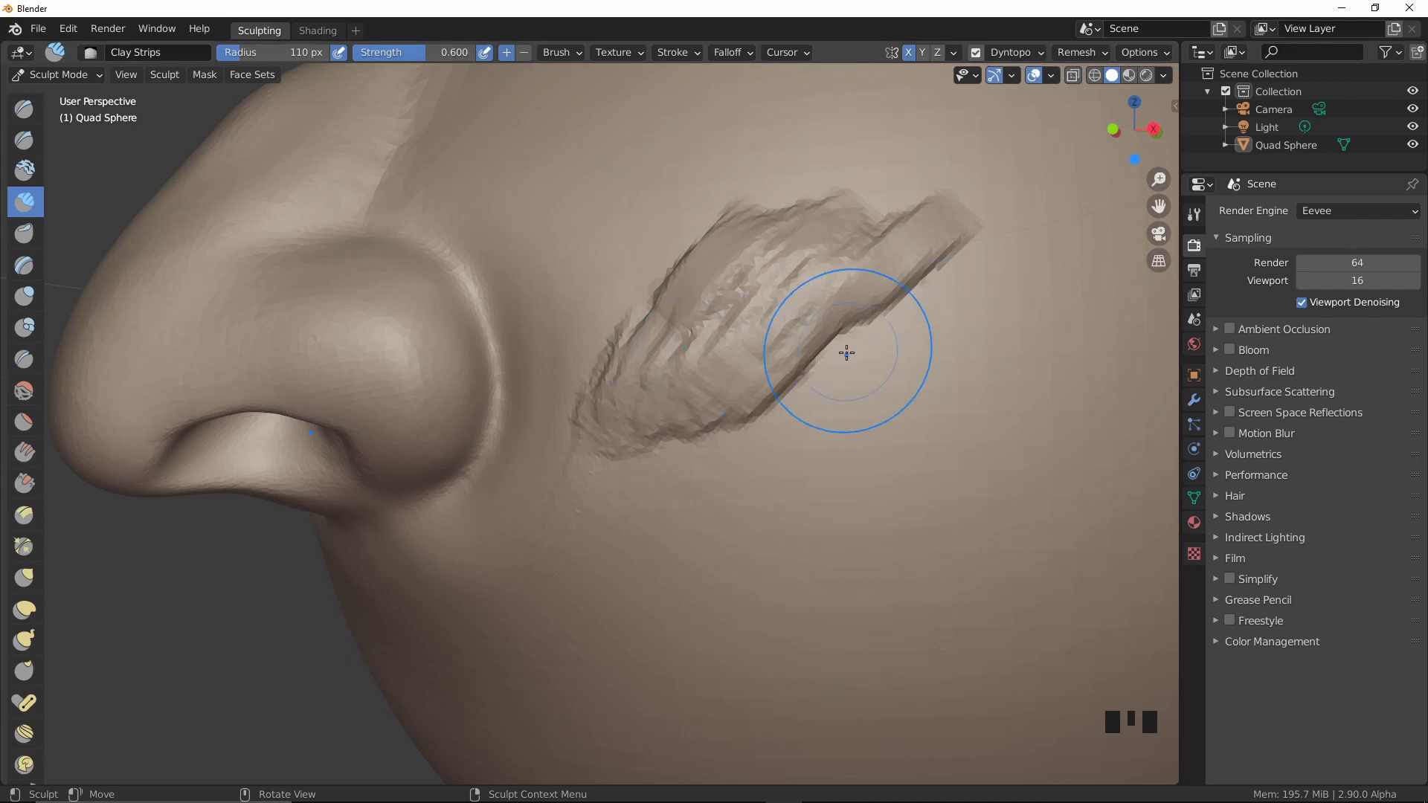
{"action": "left_click_drag", "start_coordinate": [893, 319], "coordinate": [888, 329]}
{"action": "key", "text": "ctrl+z"}
{"action": "left_click_drag", "start_coordinate": [909, 314], "coordinate": [734, 428]}
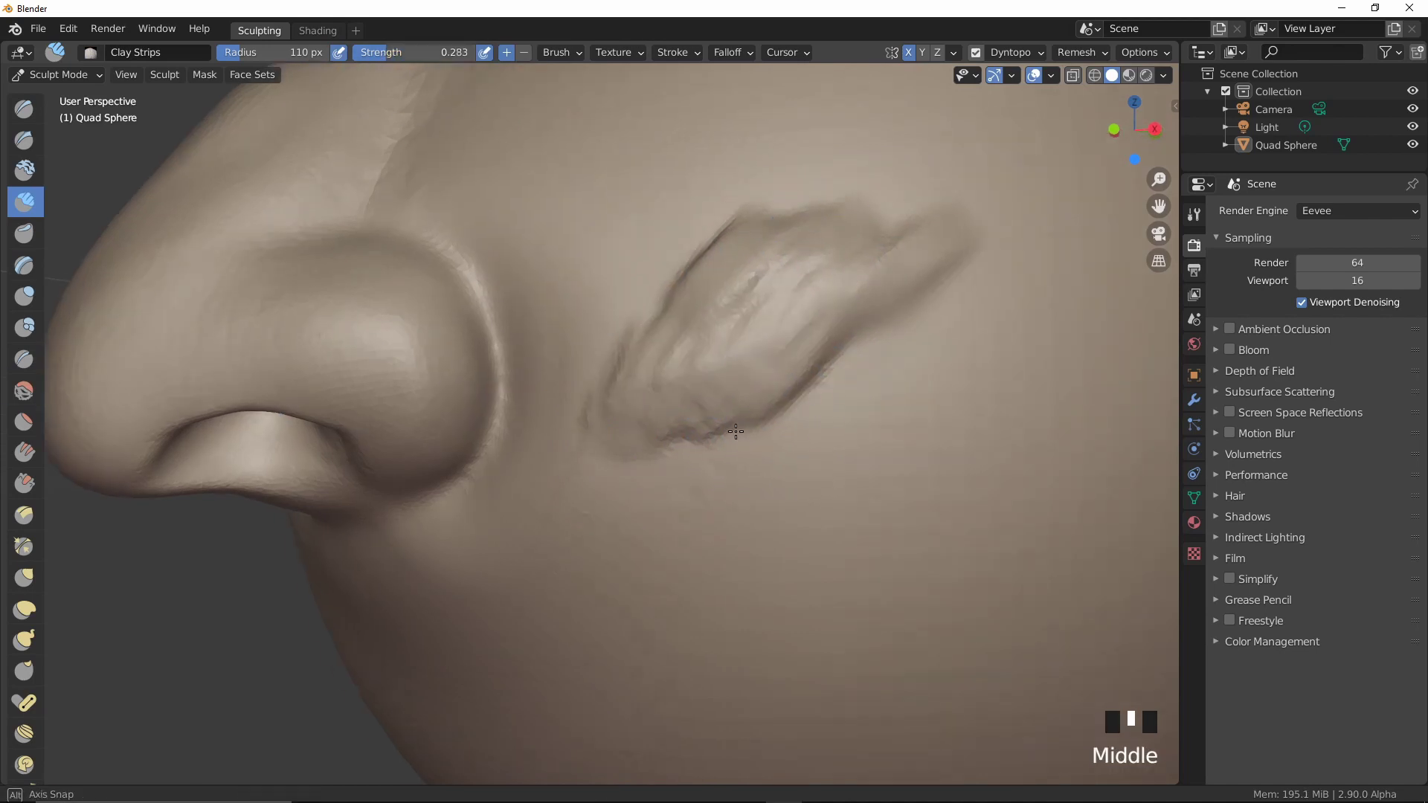
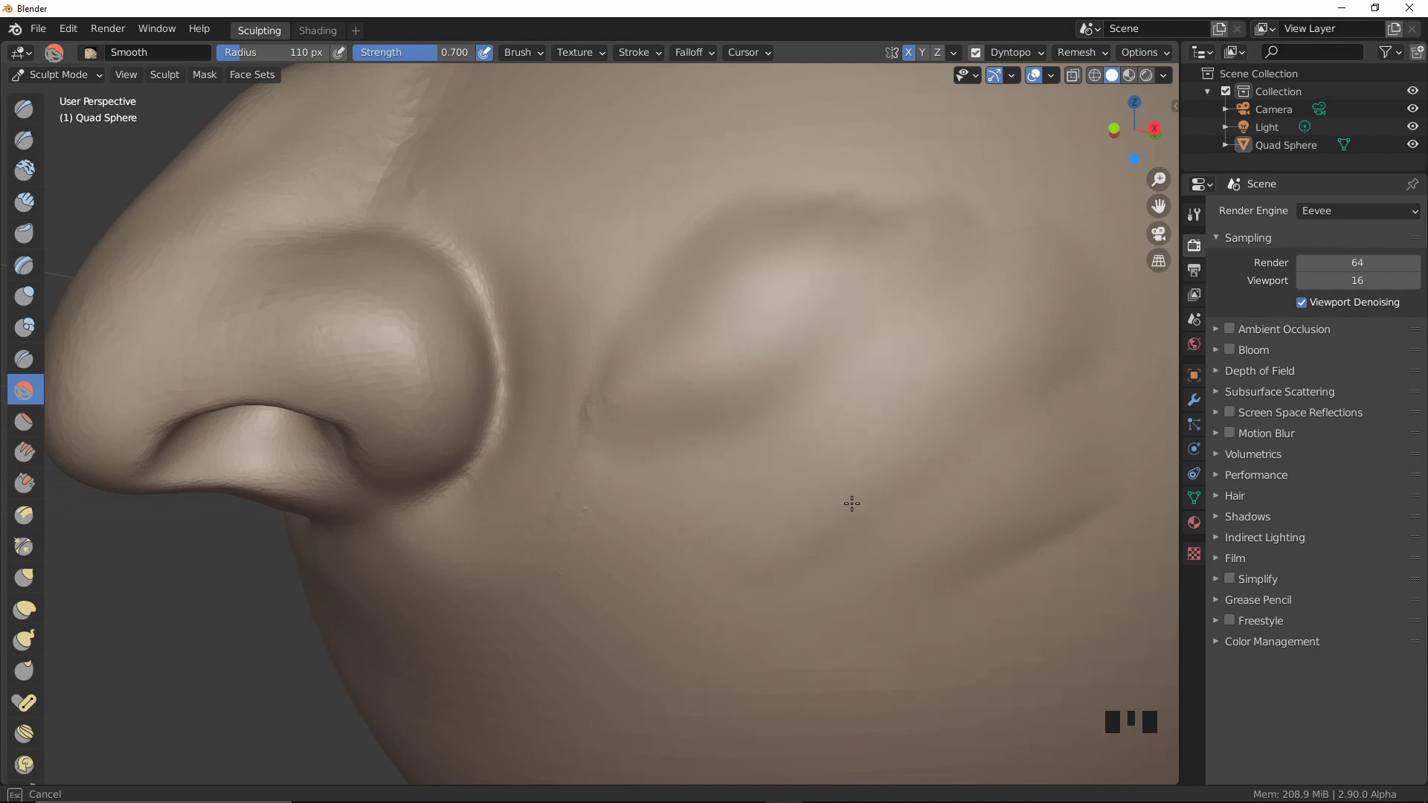
Smooth the rough ear strokes into one soft rounded bulge
{"action": "left_click_drag", "start_coordinate": [883, 355], "coordinate": [45, 397]}
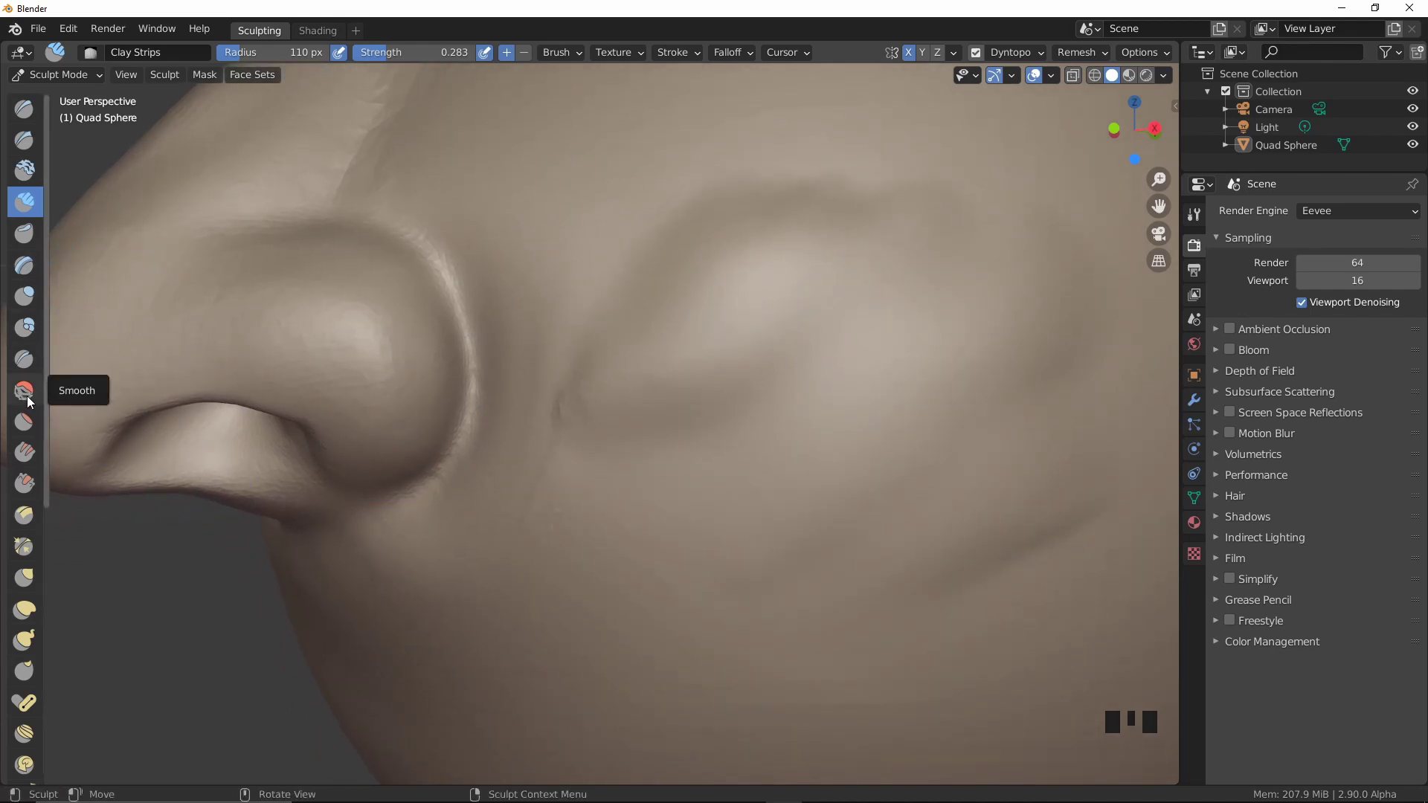
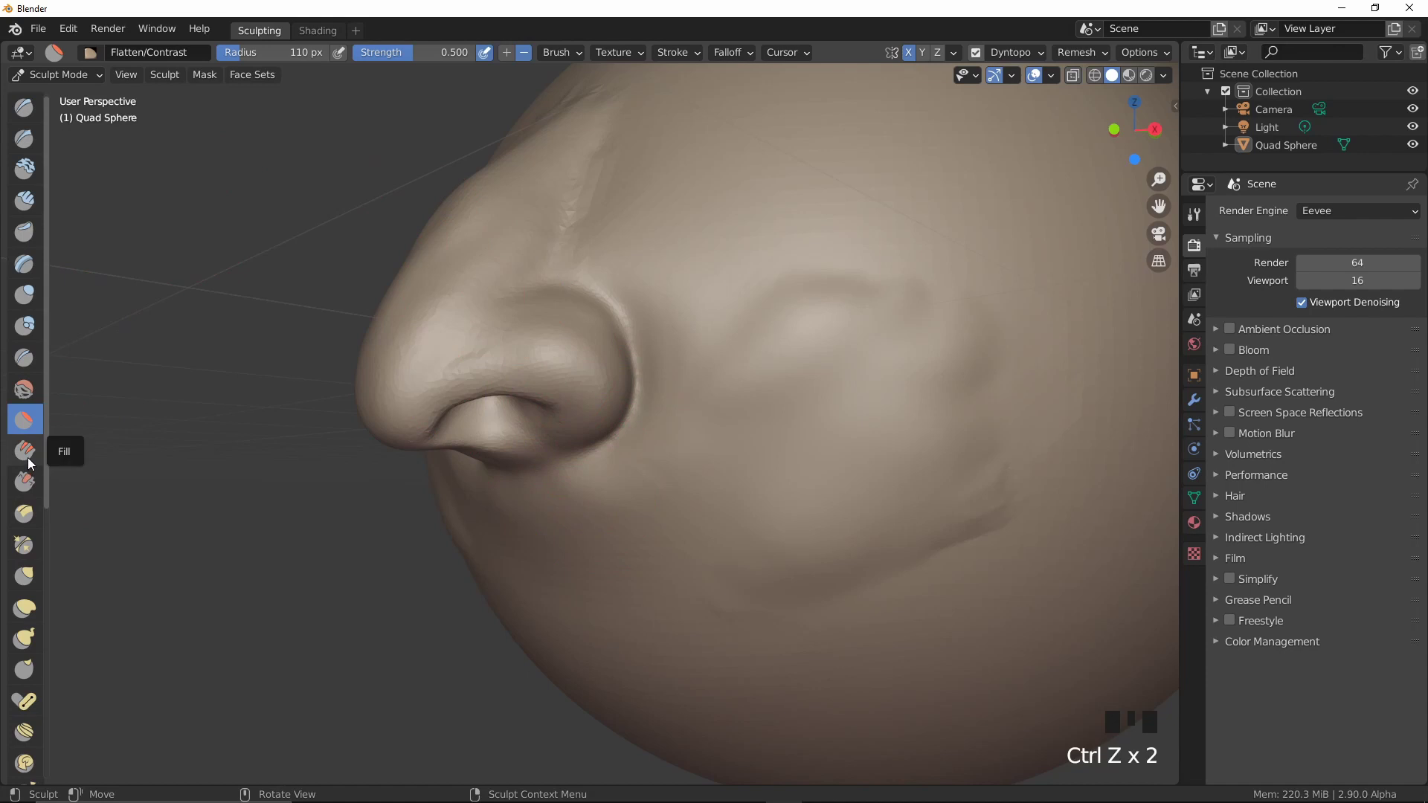
Flatten and refine the bumpy surface around the ear bulge
{"action": "left_click_drag", "start_coordinate": [37, 462], "coordinate": [60, 136]}
{"action": "left_click_drag", "start_coordinate": [53, 151], "coordinate": [941, 265]}
{"action": "key", "text": "ctrl+z"}
{"action": "key", "text": "ctrl+z"}
{"action": "left_click_drag", "start_coordinate": [933, 235], "coordinate": [973, 244]}
Undo the ear work back to a smooth cheek with only a faint dent
{"action": "key", "text": "ctrl+z"}
{"action": "key", "text": "ctrl+z"}
{"action": "key", "text": "ctrl+z"}
{"action": "key", "text": "ctrl+z"}
{"action": "key", "text": "ctrl+z"}
{"action": "key", "text": "ctrl+z"}
{"action": "key", "text": "ctrl+z"}
{"action": "key", "text": "ctrl+z"}
{"action": "key", "text": "ctrl+z"}
{"action": "key", "text": "ctrl+z"}
{"action": "key", "text": "ctrl+z"}
{"action": "key", "text": "ctrl+z"}
{"action": "key", "text": "ctrl+z"}
{"action": "key", "text": "ctrl+z"}
{"action": "key", "text": "ctrl+z"}
{"action": "key", "text": "ctrl+z"}
{"action": "key", "text": "ctrl+z"}
{"action": "key", "text": "ctrl+z"}
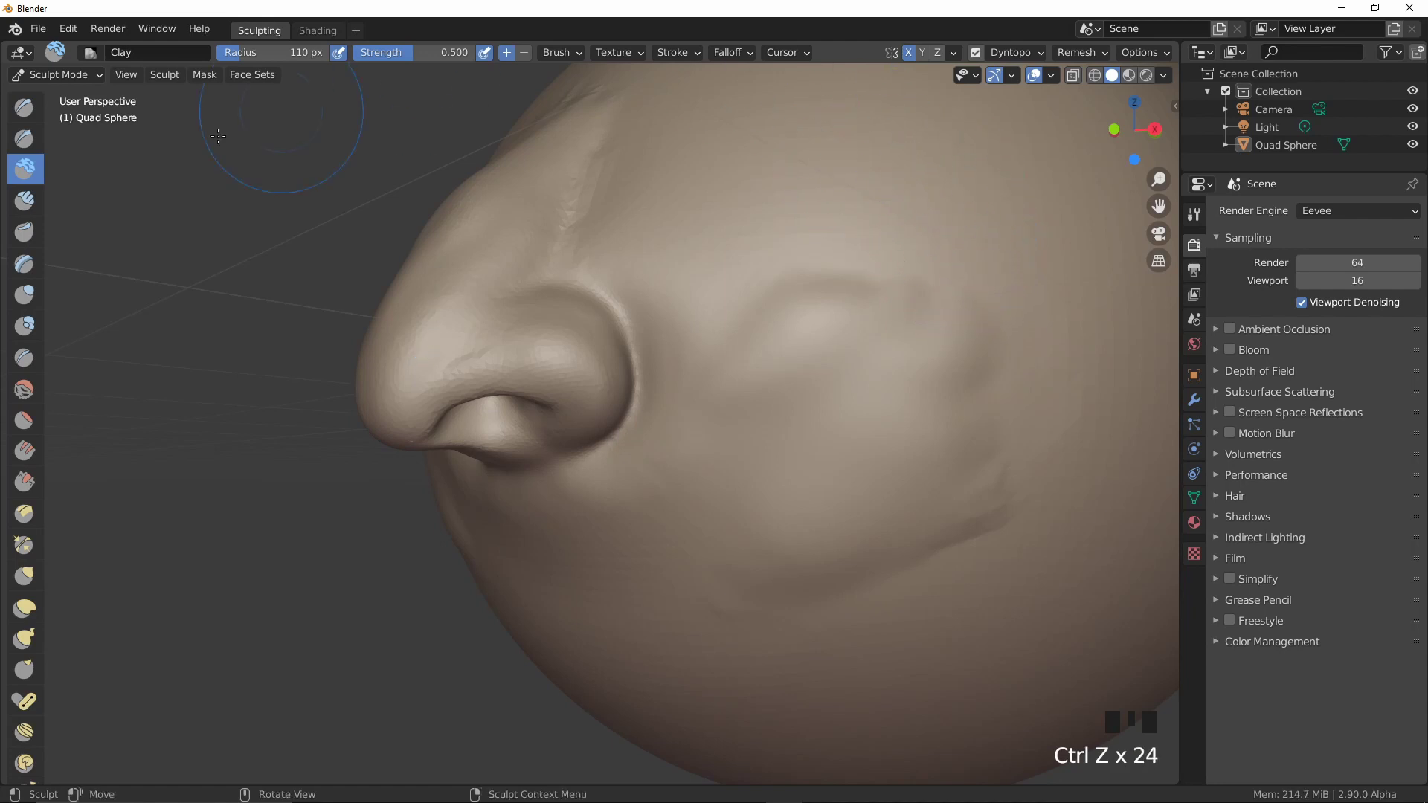
Draw two diagonal ear-outline ridges, then set up the Scrape brush at radius 85, strength 1.0
{"action": "left_click_drag", "start_coordinate": [38, 200], "coordinate": [27, 416]}
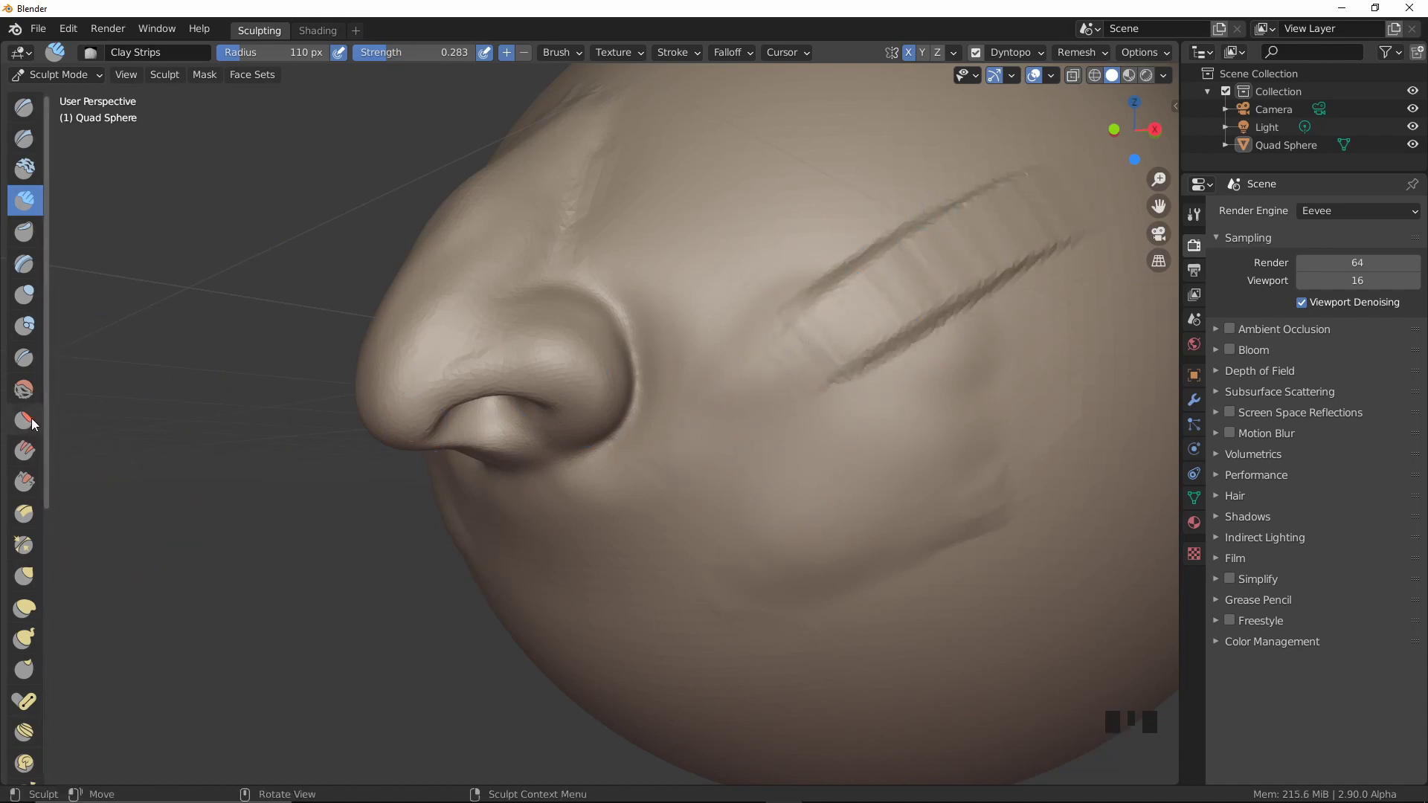
{"action": "left_click_drag", "start_coordinate": [24, 486], "coordinate": [991, 344]}
{"action": "key", "text": "f"}
{"action": "left_click", "coordinate": [874, 339]}
{"action": "key", "text": "f"}
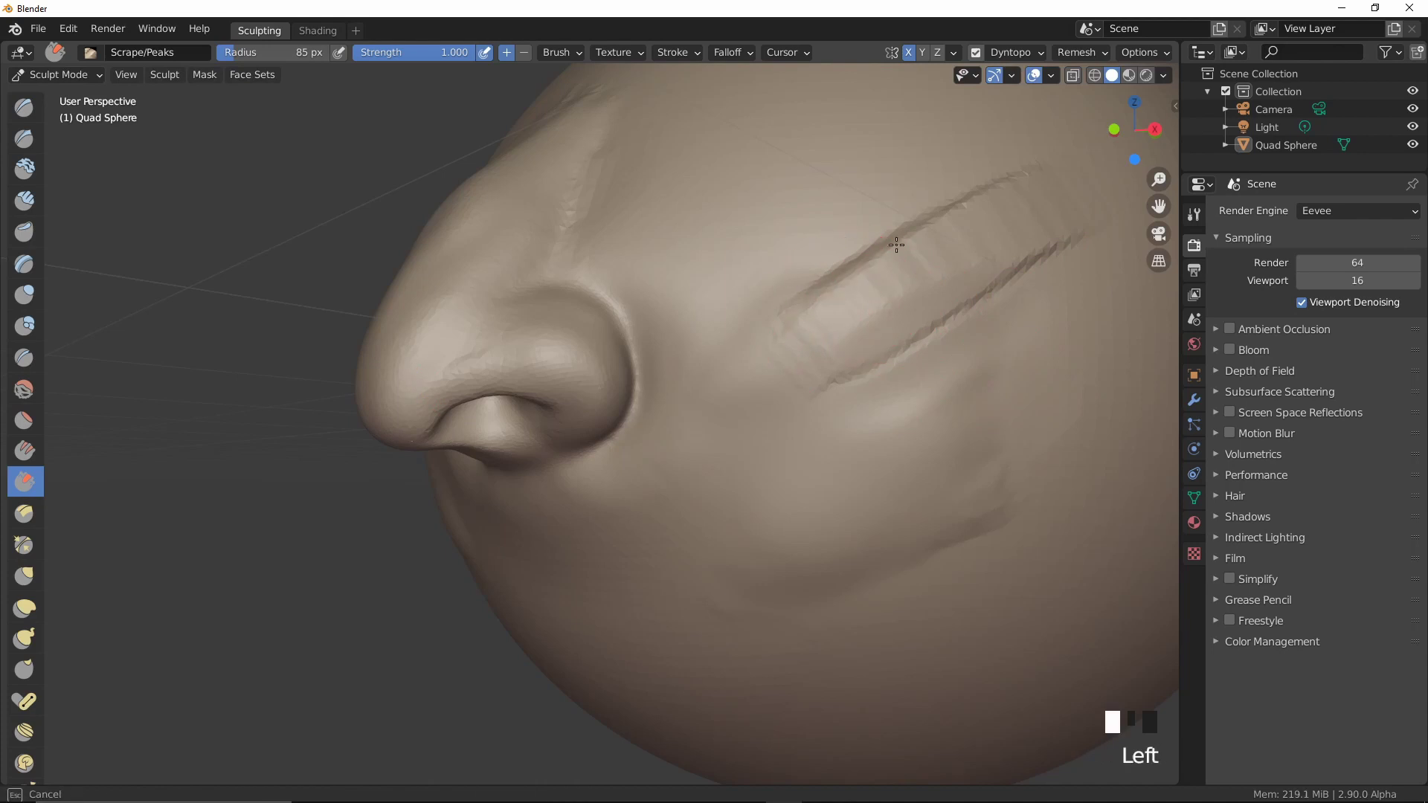
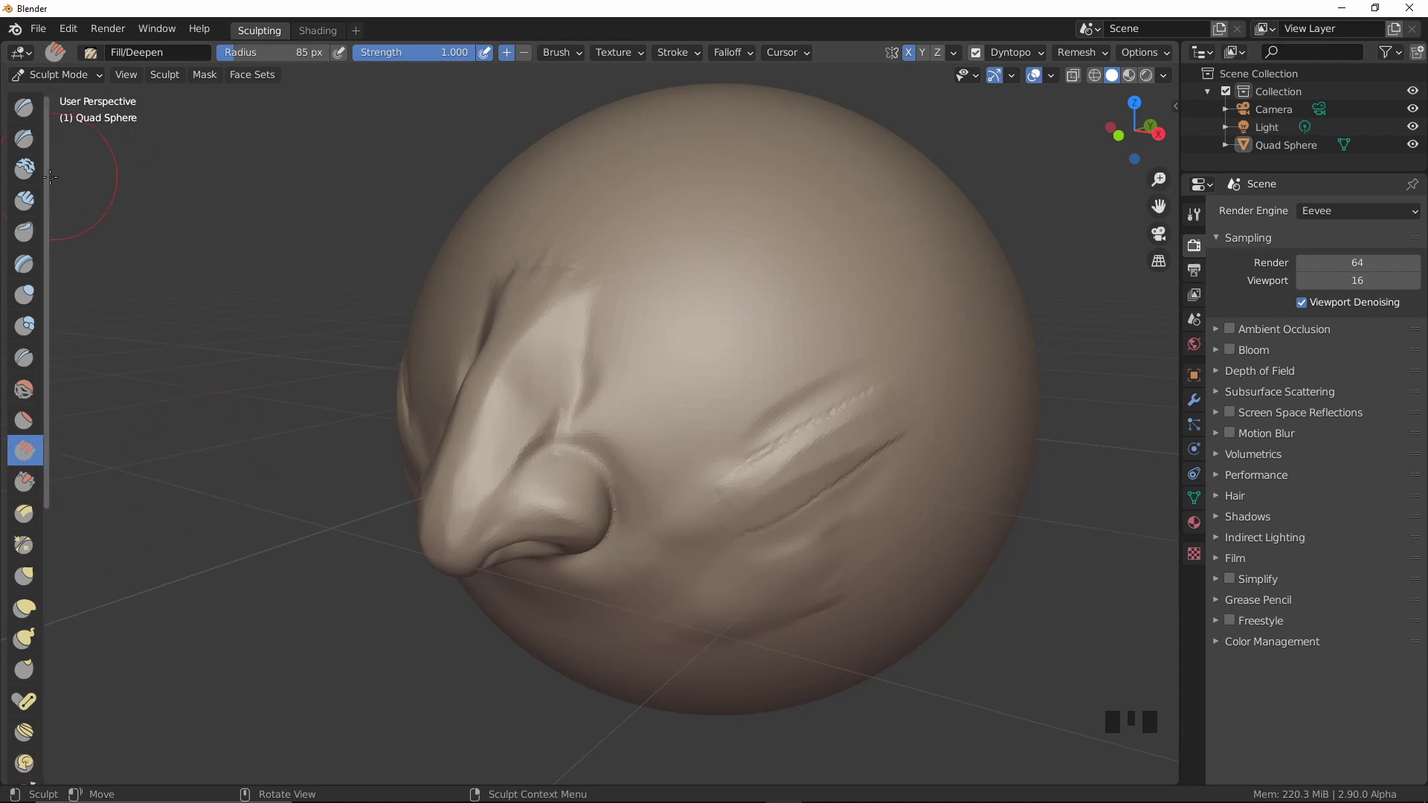
Build up a rounded clay patch for the eye socket beside the nose bridge
{"action": "left_click", "coordinate": [33, 178]}
{"action": "left_click_drag", "start_coordinate": [701, 479], "coordinate": [798, 275]}
{"action": "left_click_drag", "start_coordinate": [799, 275], "coordinate": [777, 326]}
{"action": "left_click_drag", "start_coordinate": [776, 292], "coordinate": [731, 297]}
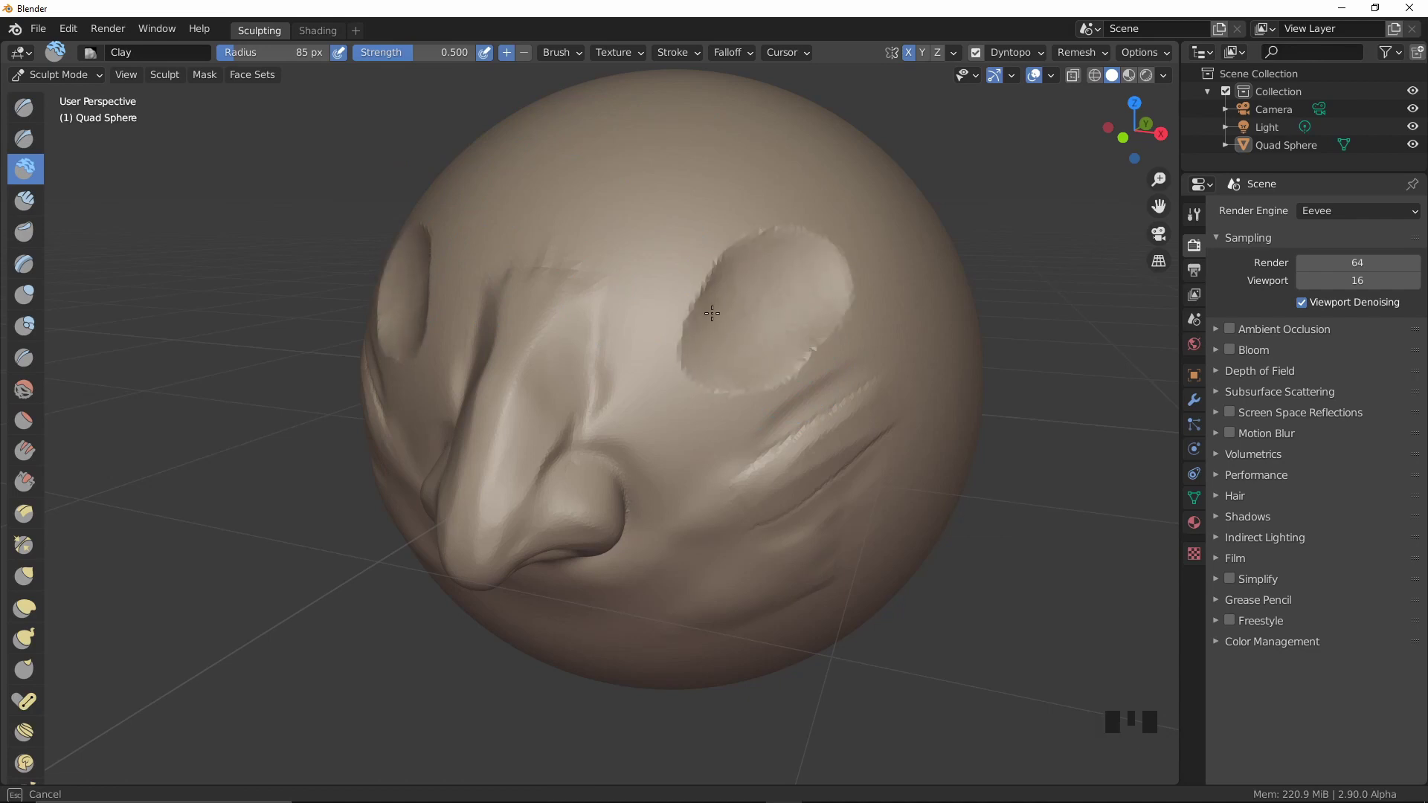
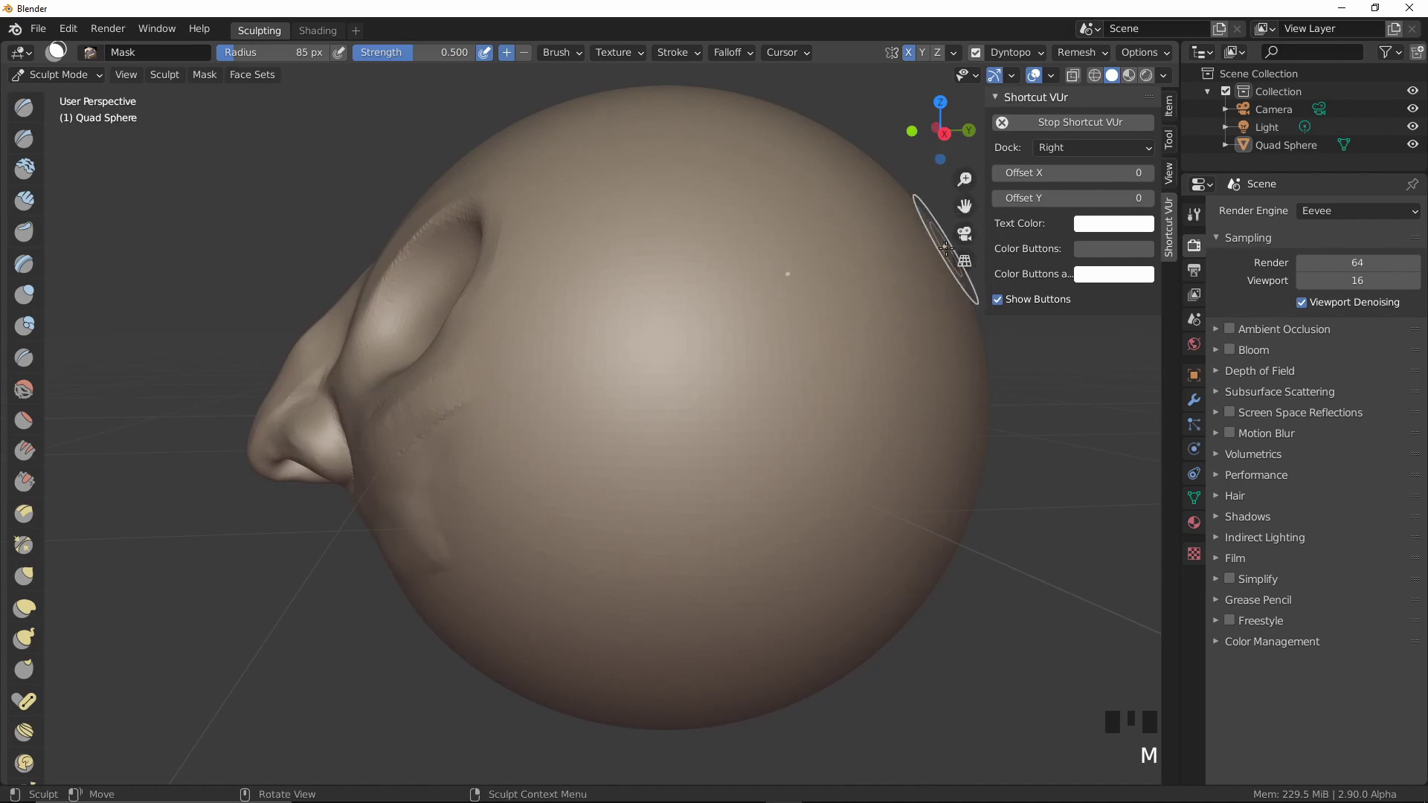
Set the mask brush to a broad 205 px radius at full 1.000 strength
{"action": "key", "text": "n"}
{"action": "key", "text": "f"}
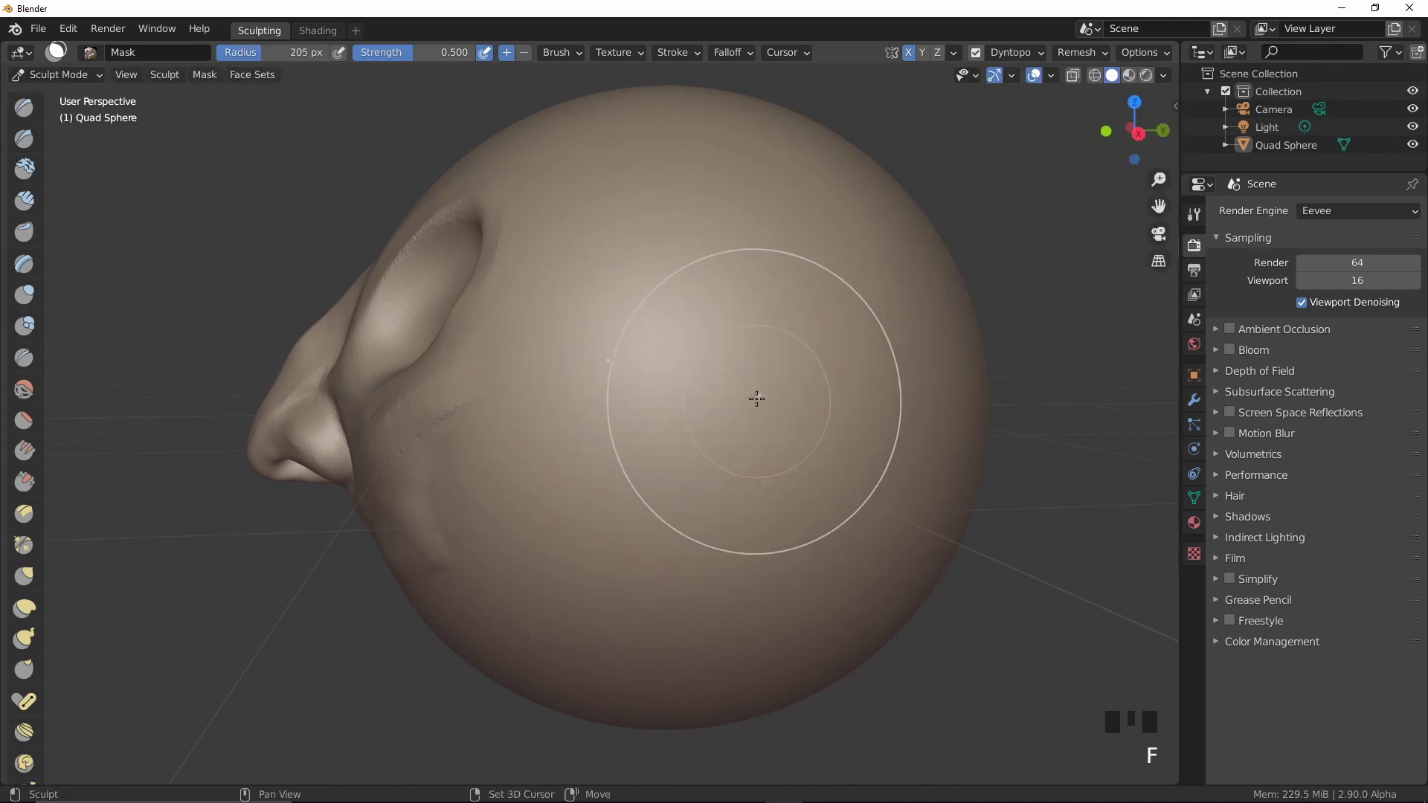
{"action": "key", "text": "shift+f"}
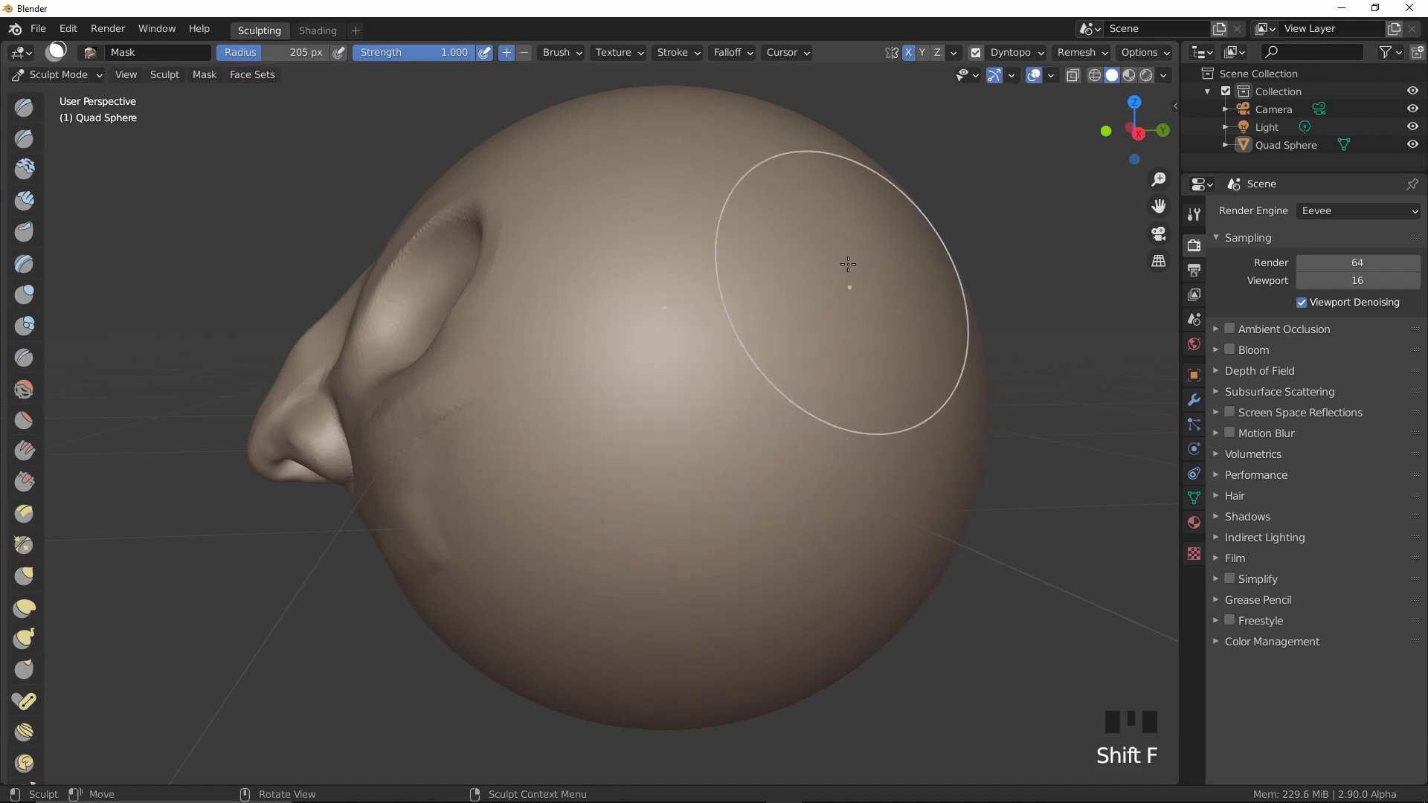
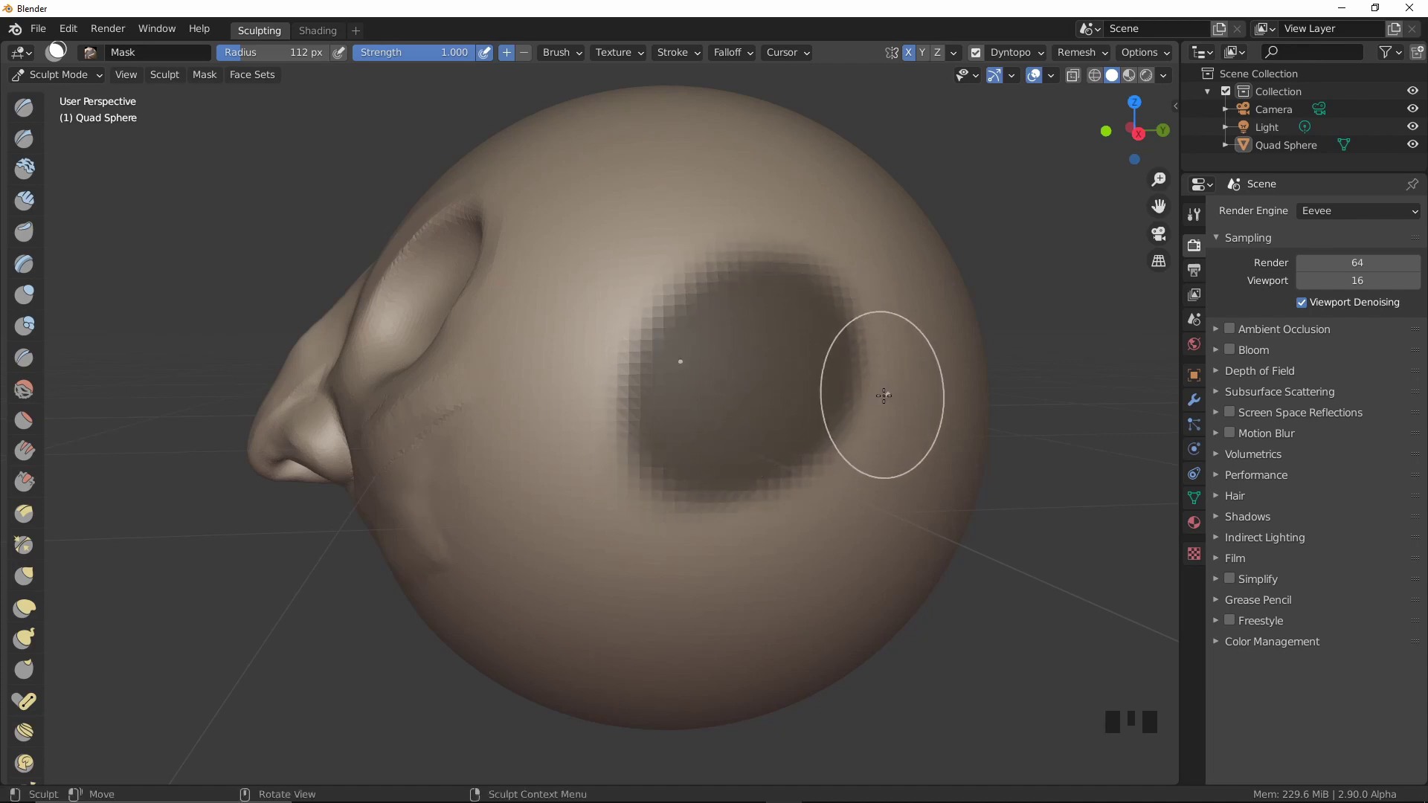
Invert the mask and pull the free oval patch outward into an ear lobe
{"action": "key", "text": "a"}
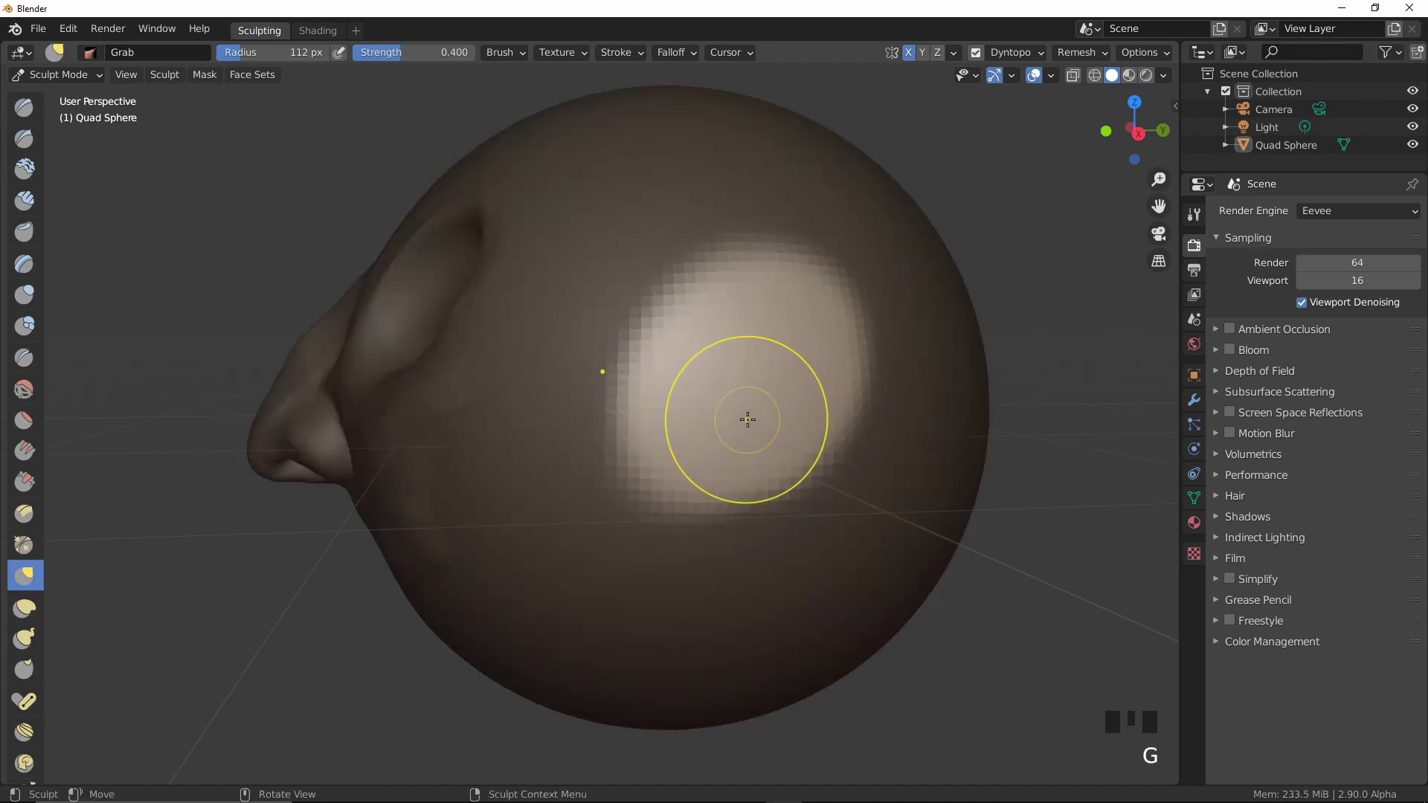
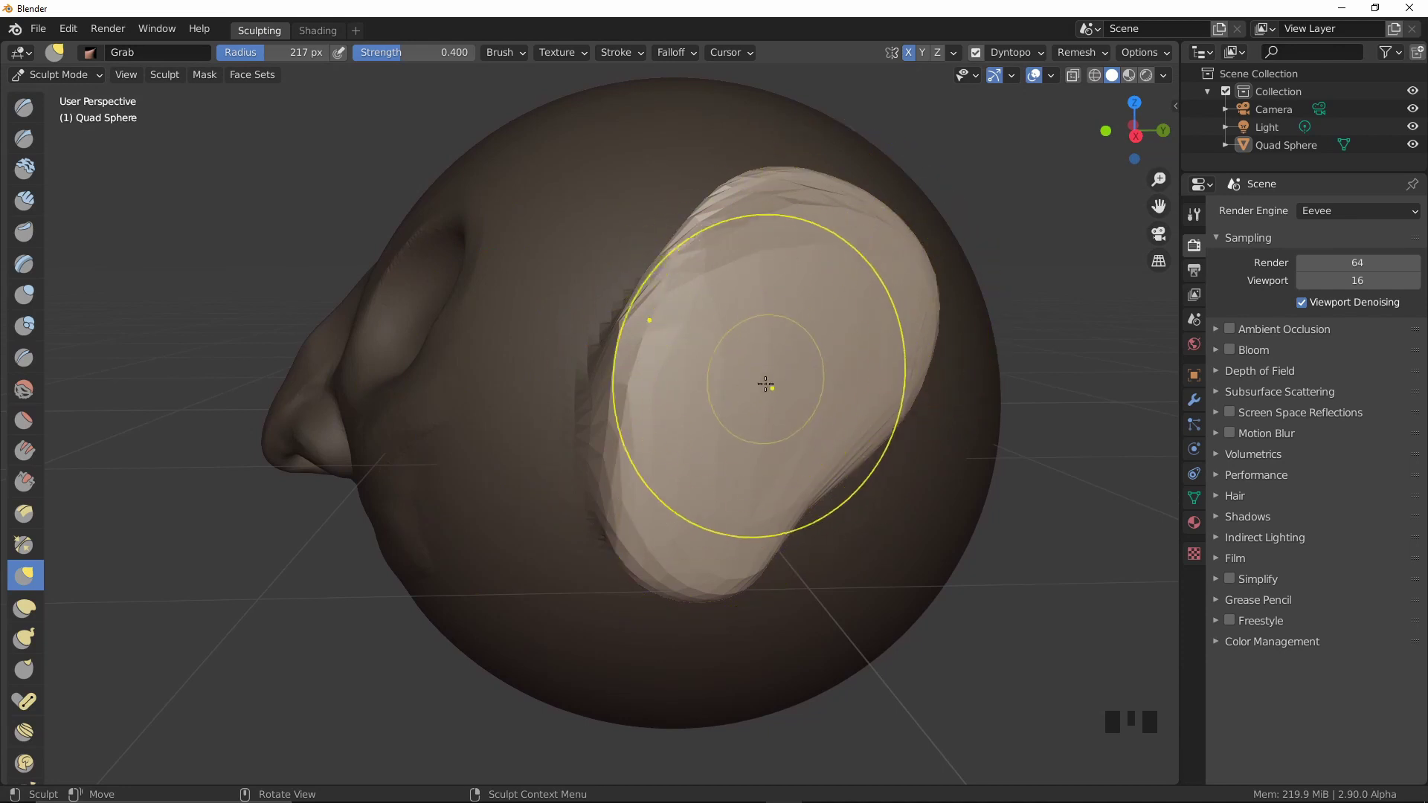
{"action": "key", "text": "q"}
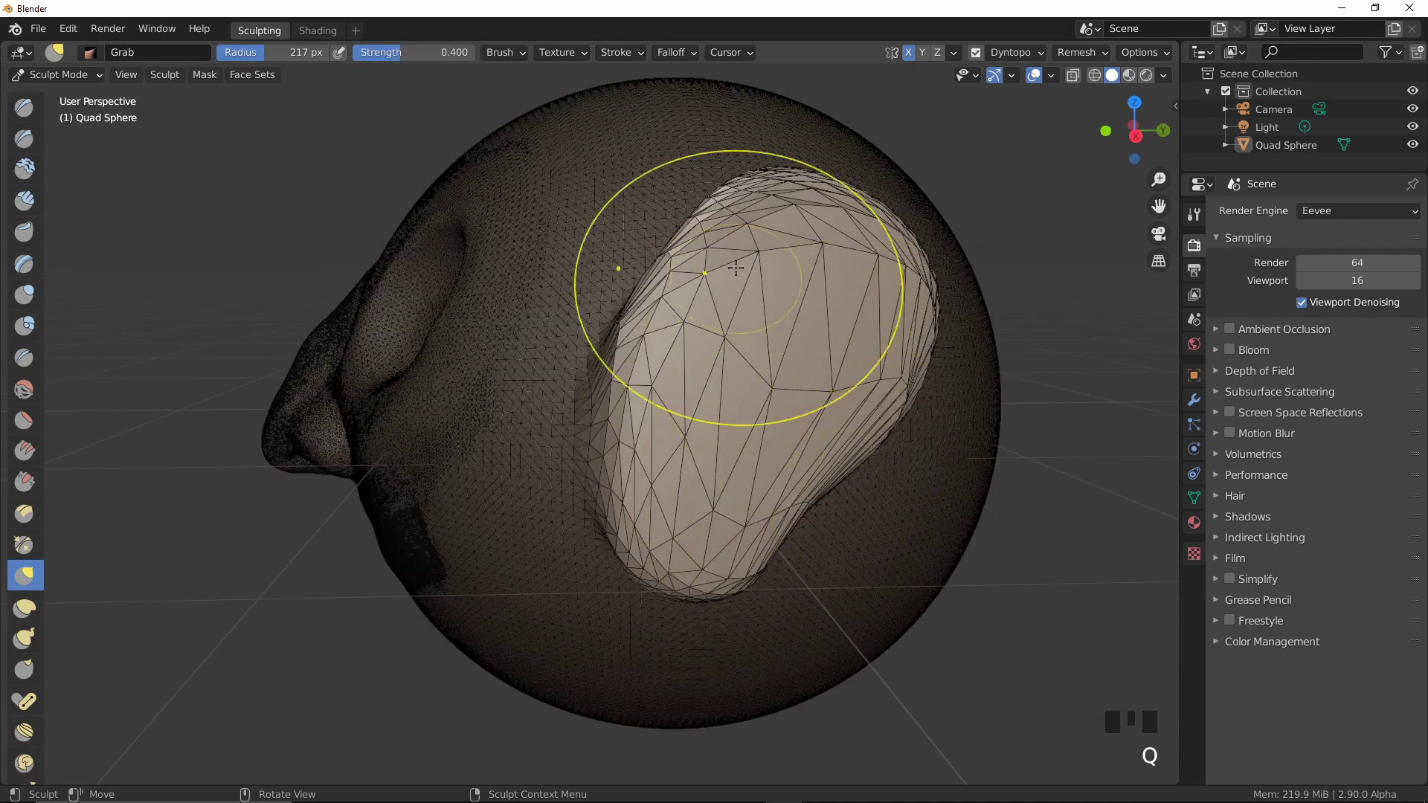
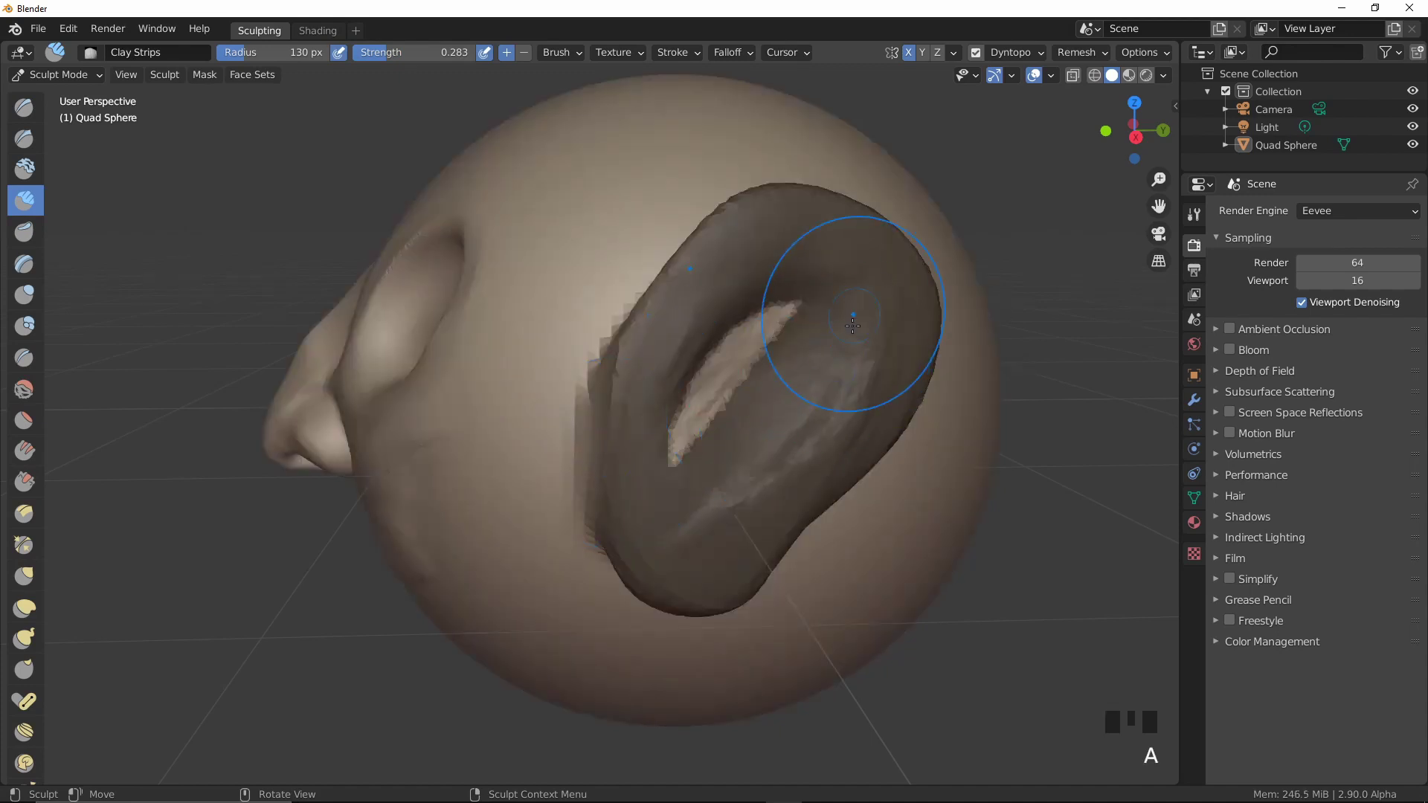
Clear the mask so the hollowed, rimmed ear shows unshaded beside the face
{"action": "key", "text": "a"}
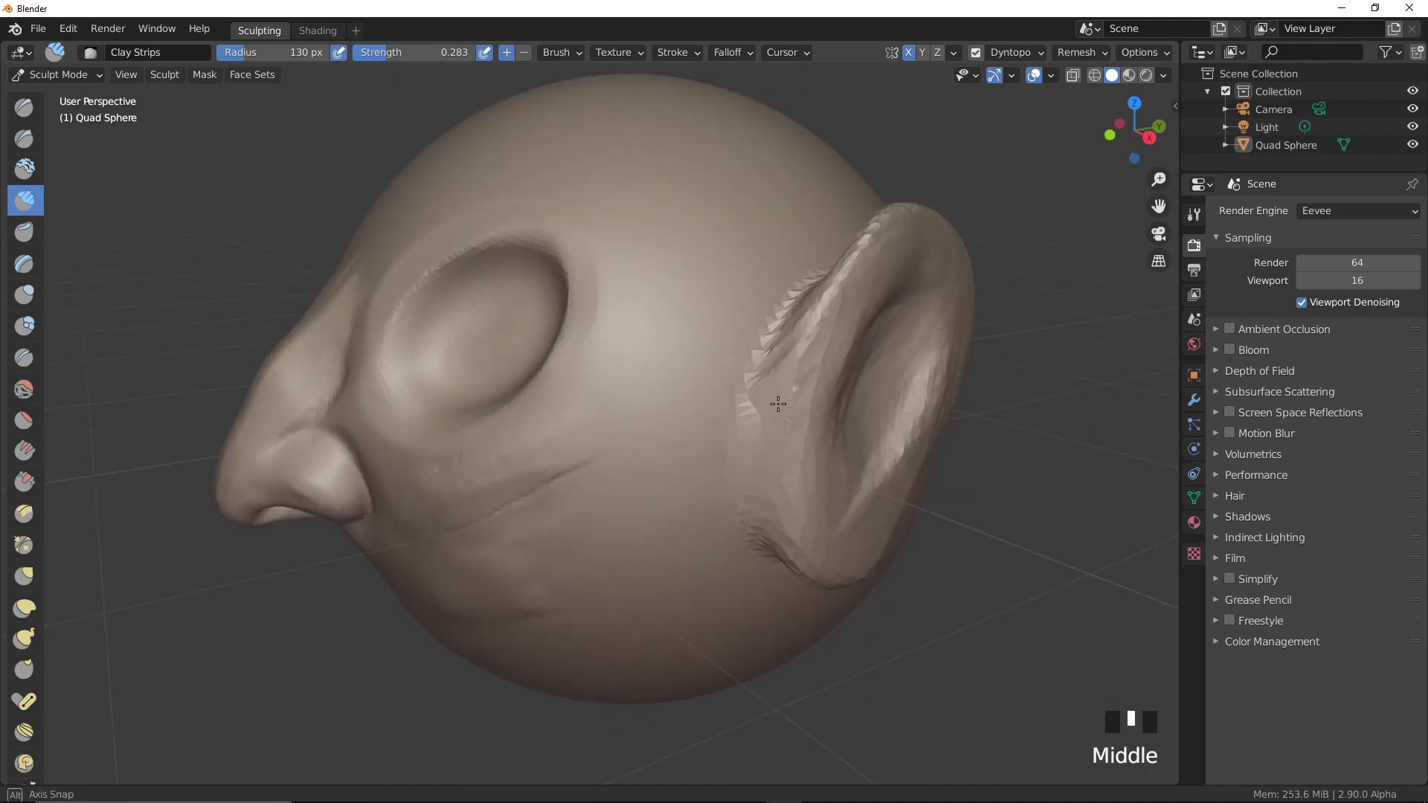
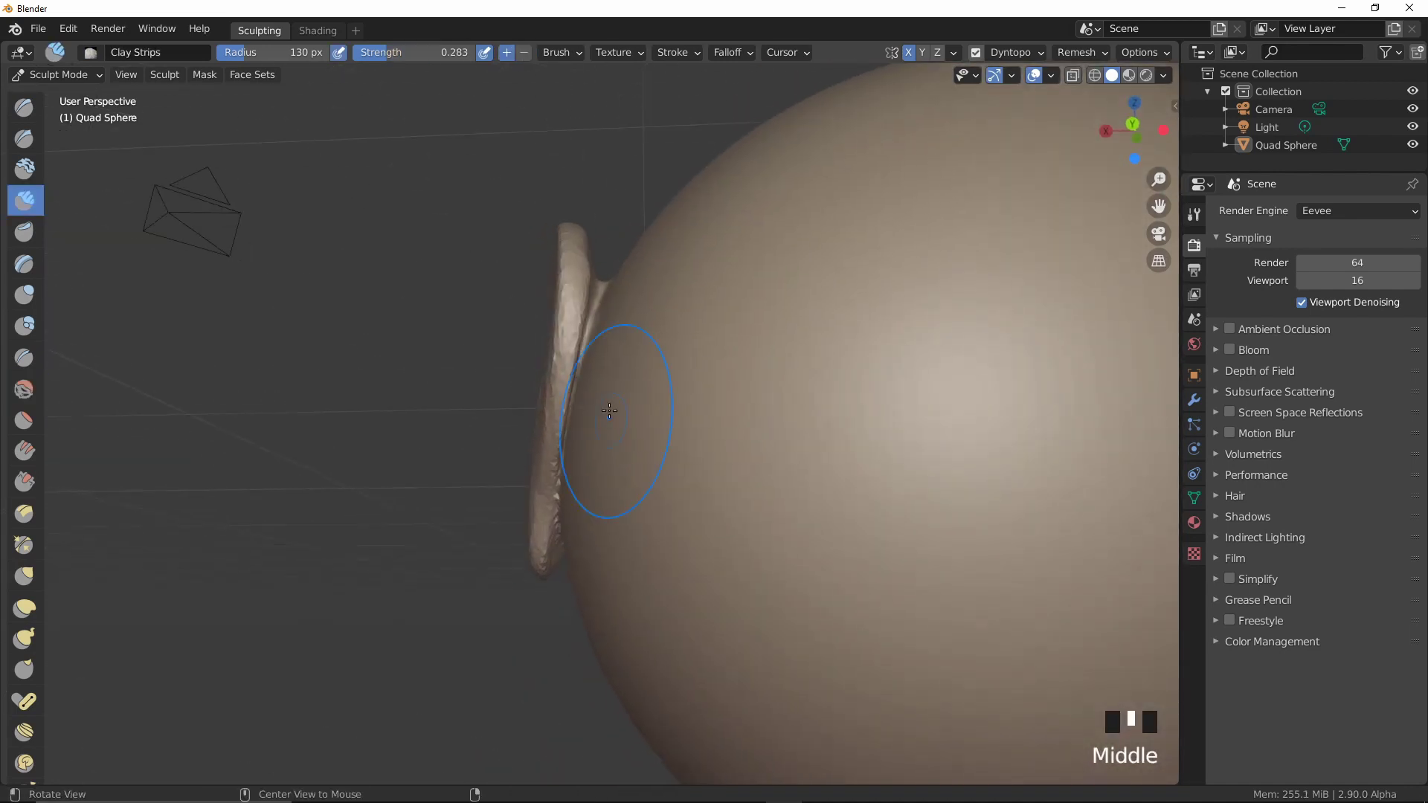
Ready the Grab brush at a 238 px radius covering the whole ear
{"action": "key", "text": "g"}
{"action": "key", "text": "f"}
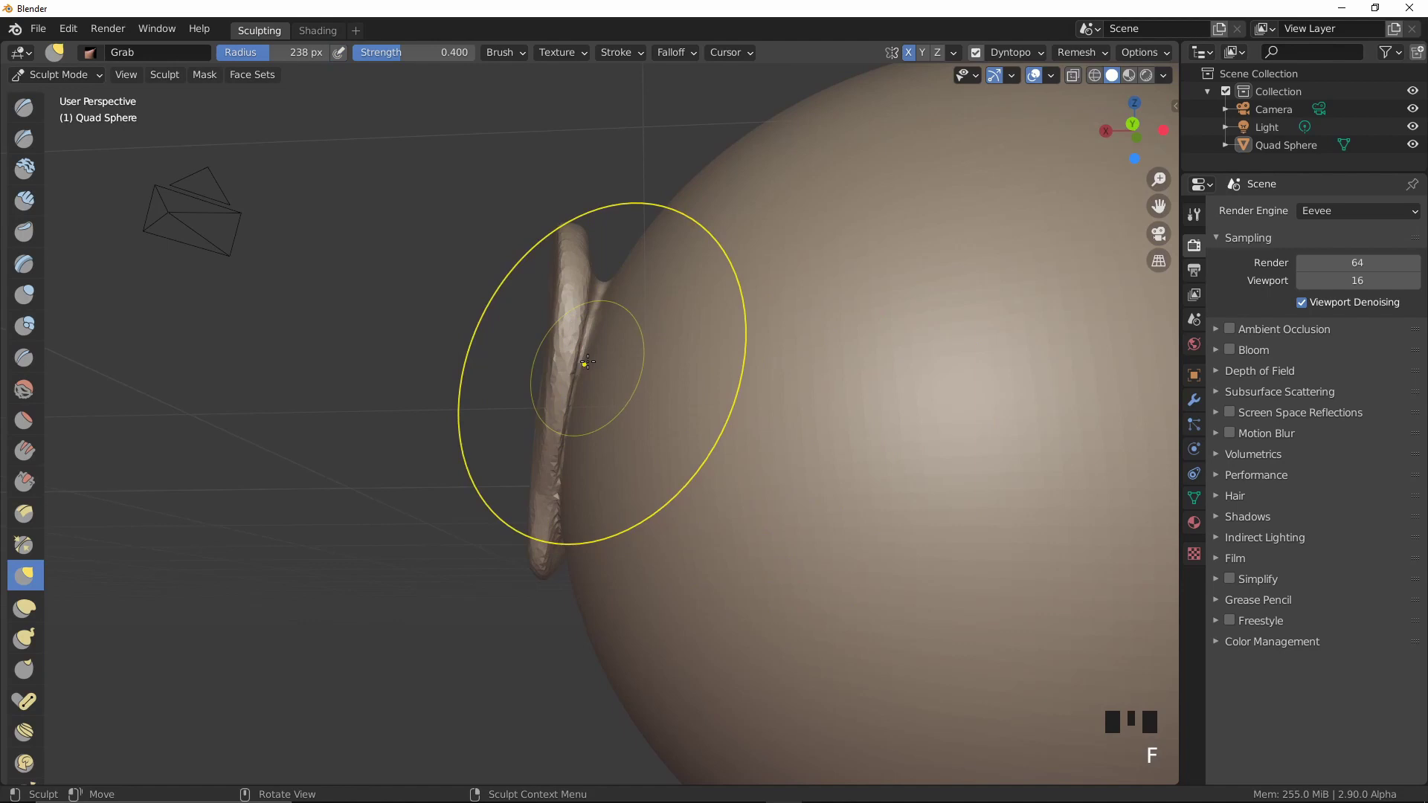
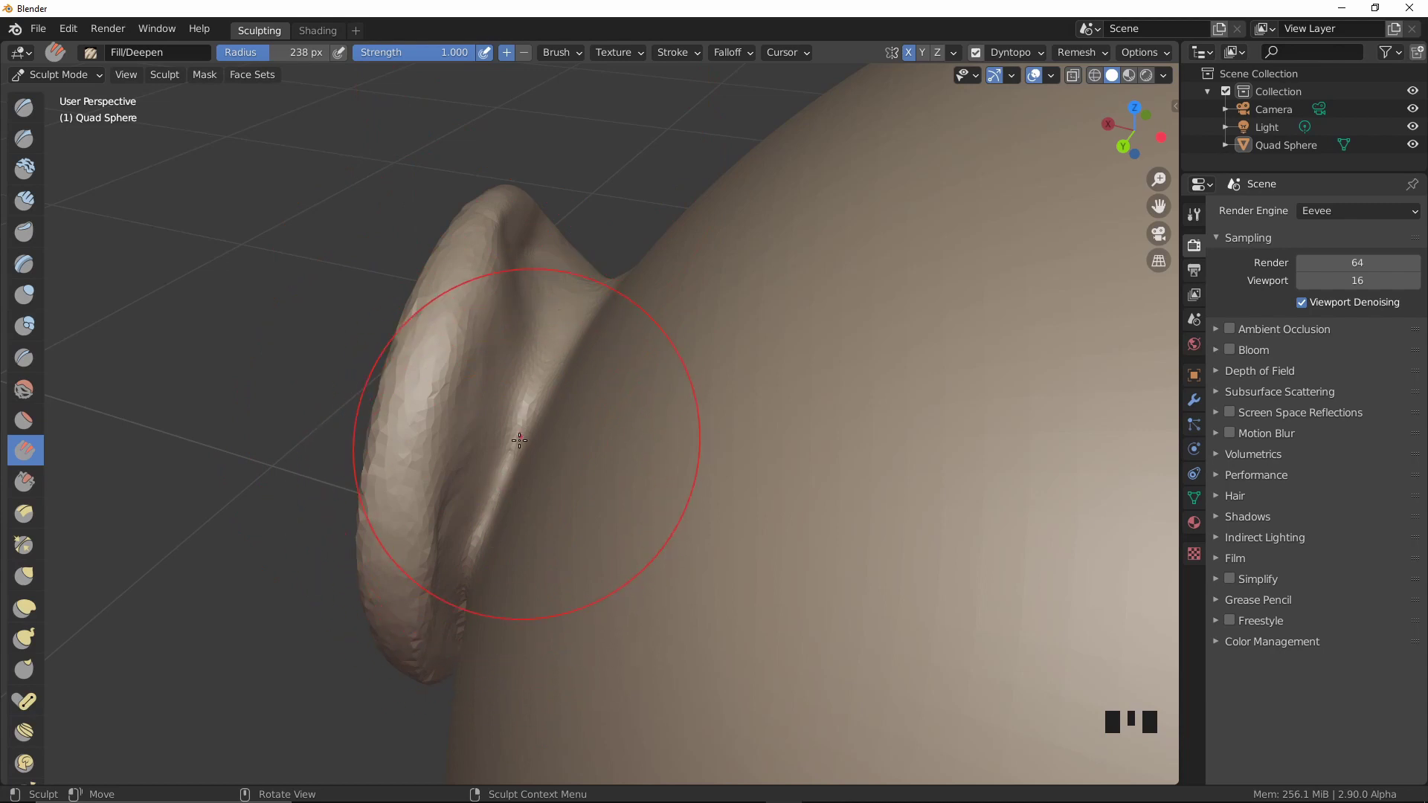
Lay a clay strip along the ear toward the head, undoing a stray stroke
{"action": "key", "text": "c"}
{"action": "left_click_drag", "start_coordinate": [508, 473], "coordinate": [575, 334]}
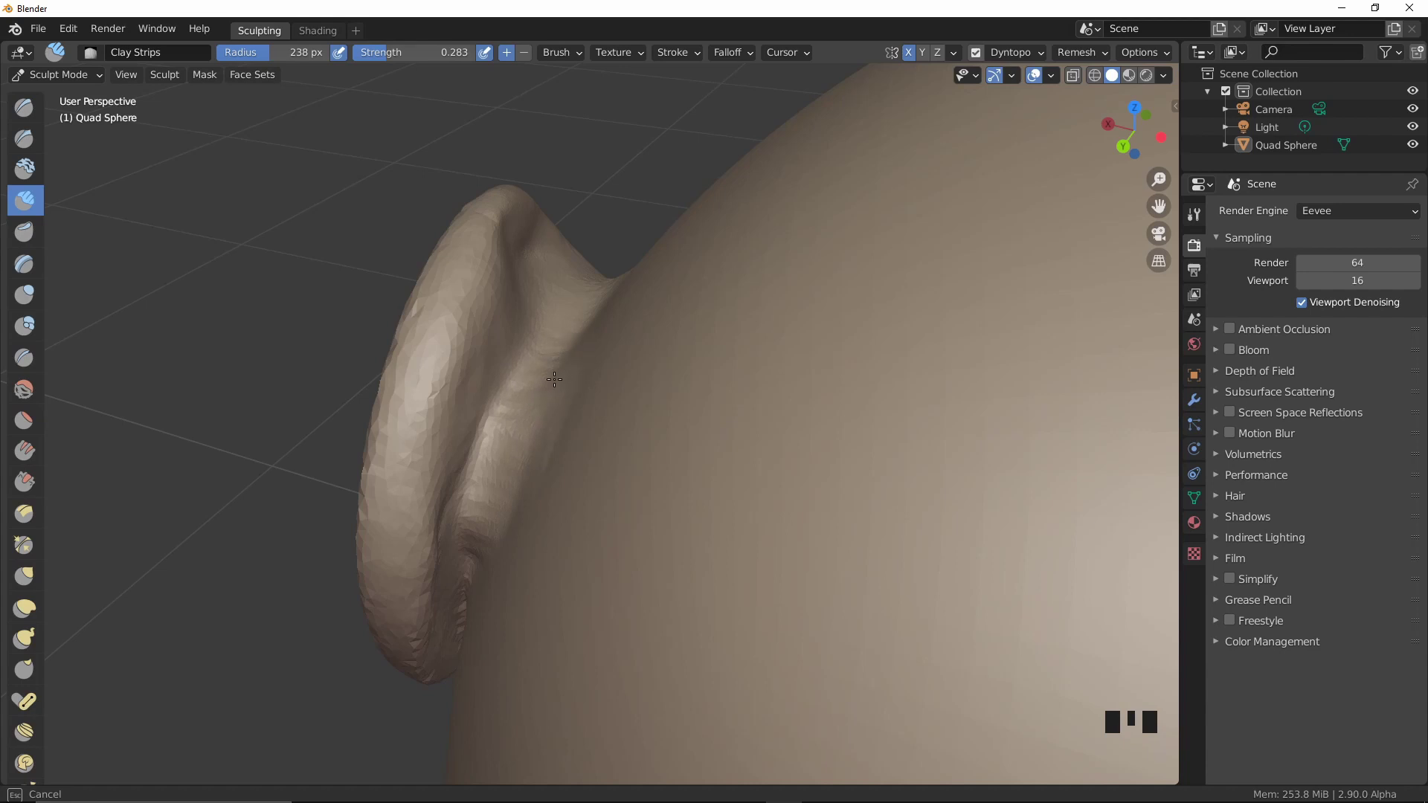
{"action": "key", "text": "ctrl+z"}
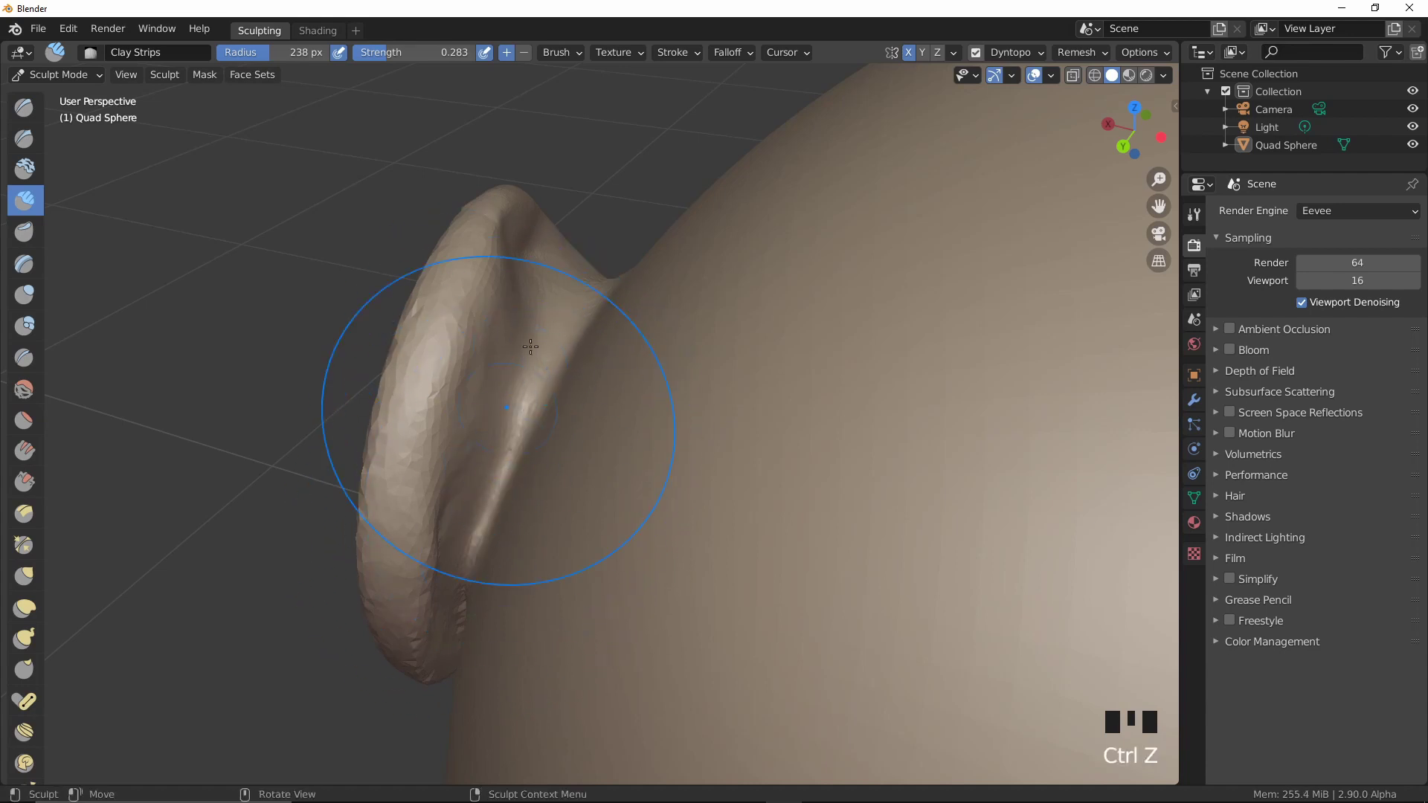
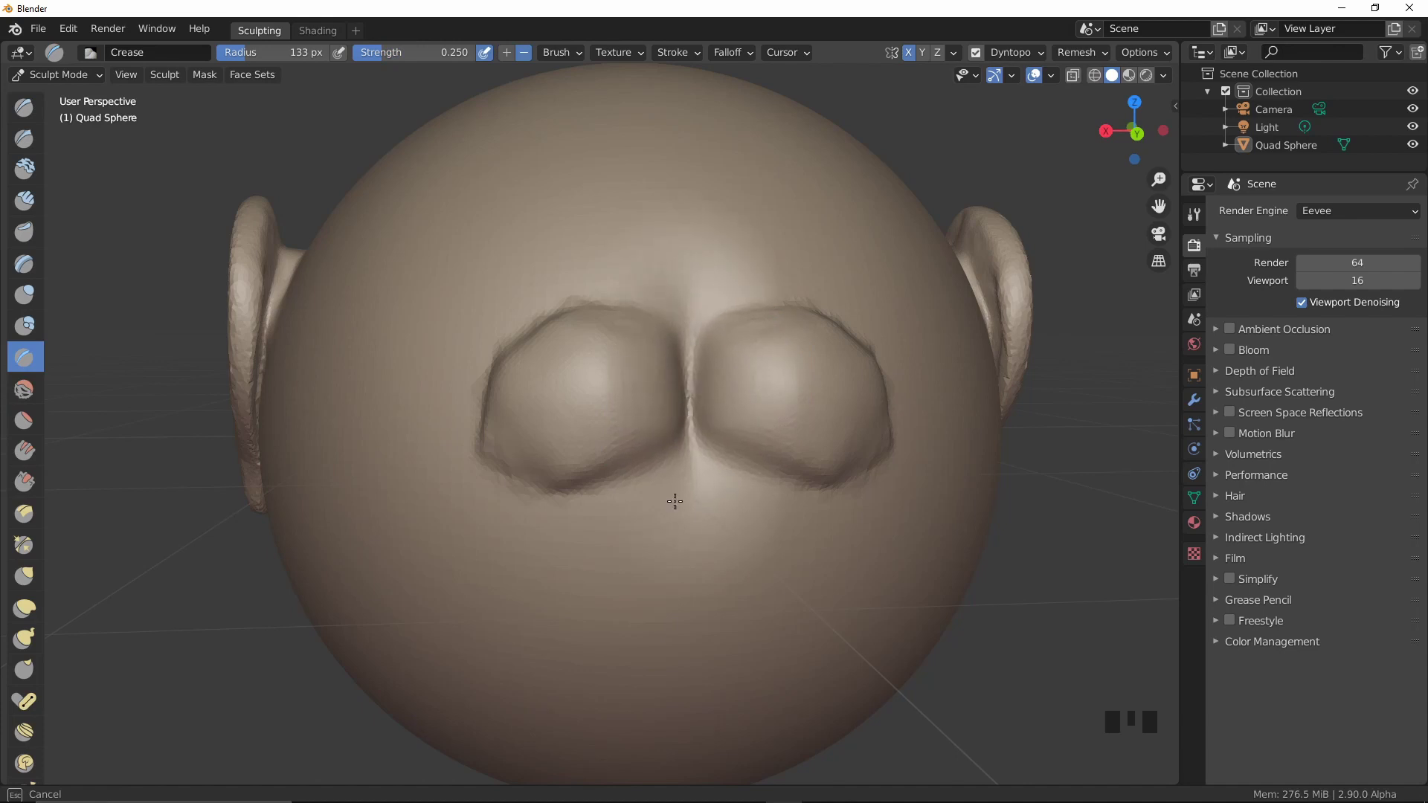
Scrape down the left back mound to define the groove between the two mounds
{"action": "left_click_drag", "start_coordinate": [699, 445], "coordinate": [29, 458]}
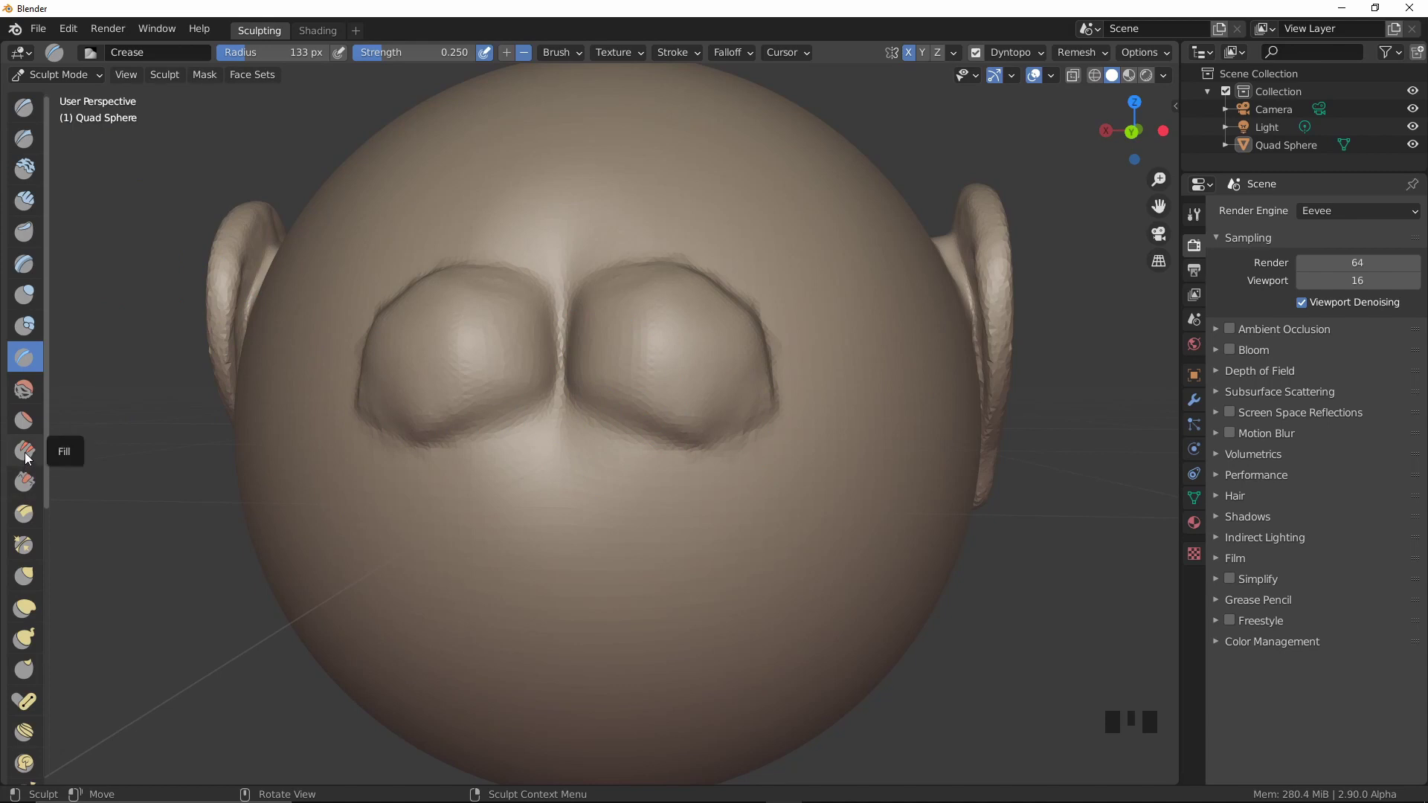
{"action": "left_click_drag", "start_coordinate": [28, 431], "coordinate": [36, 456]}
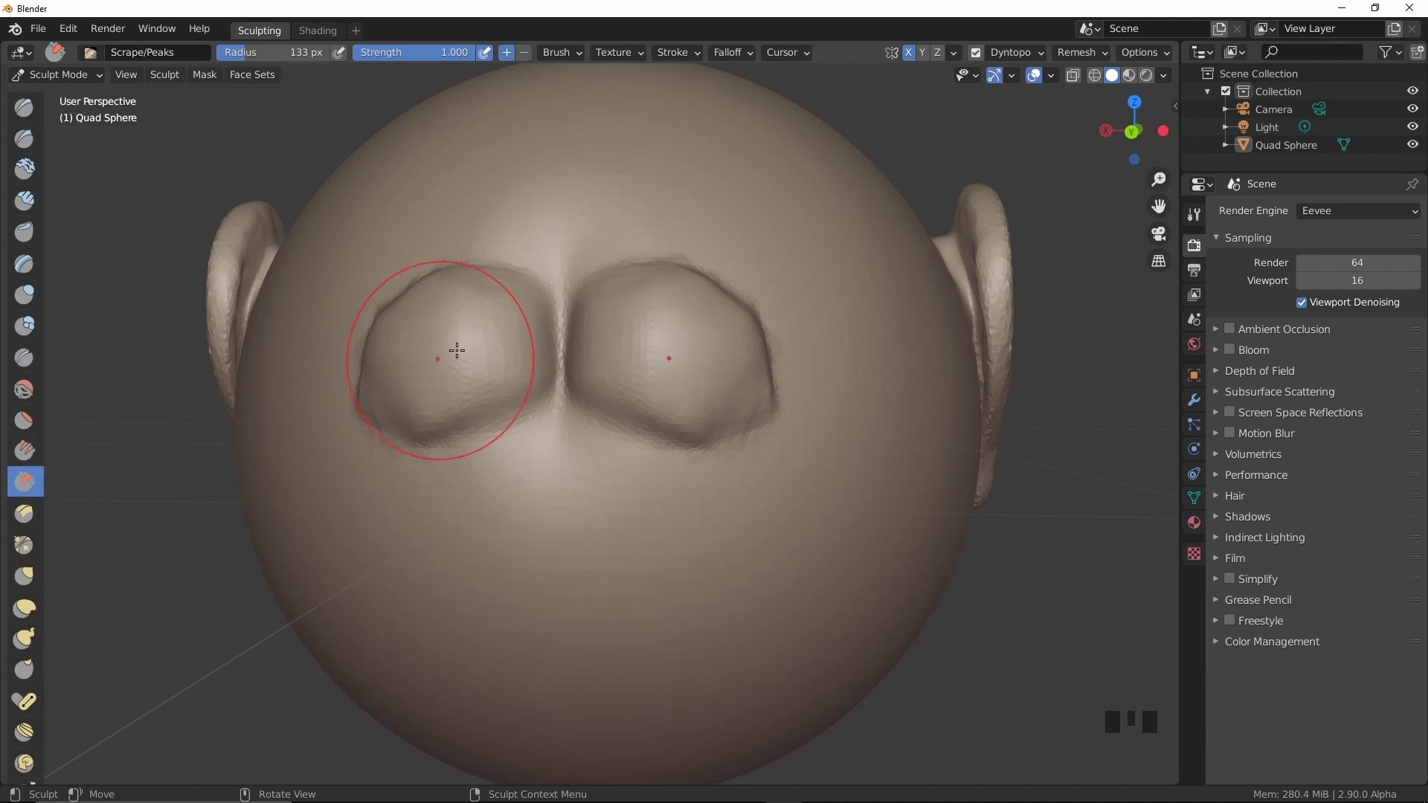
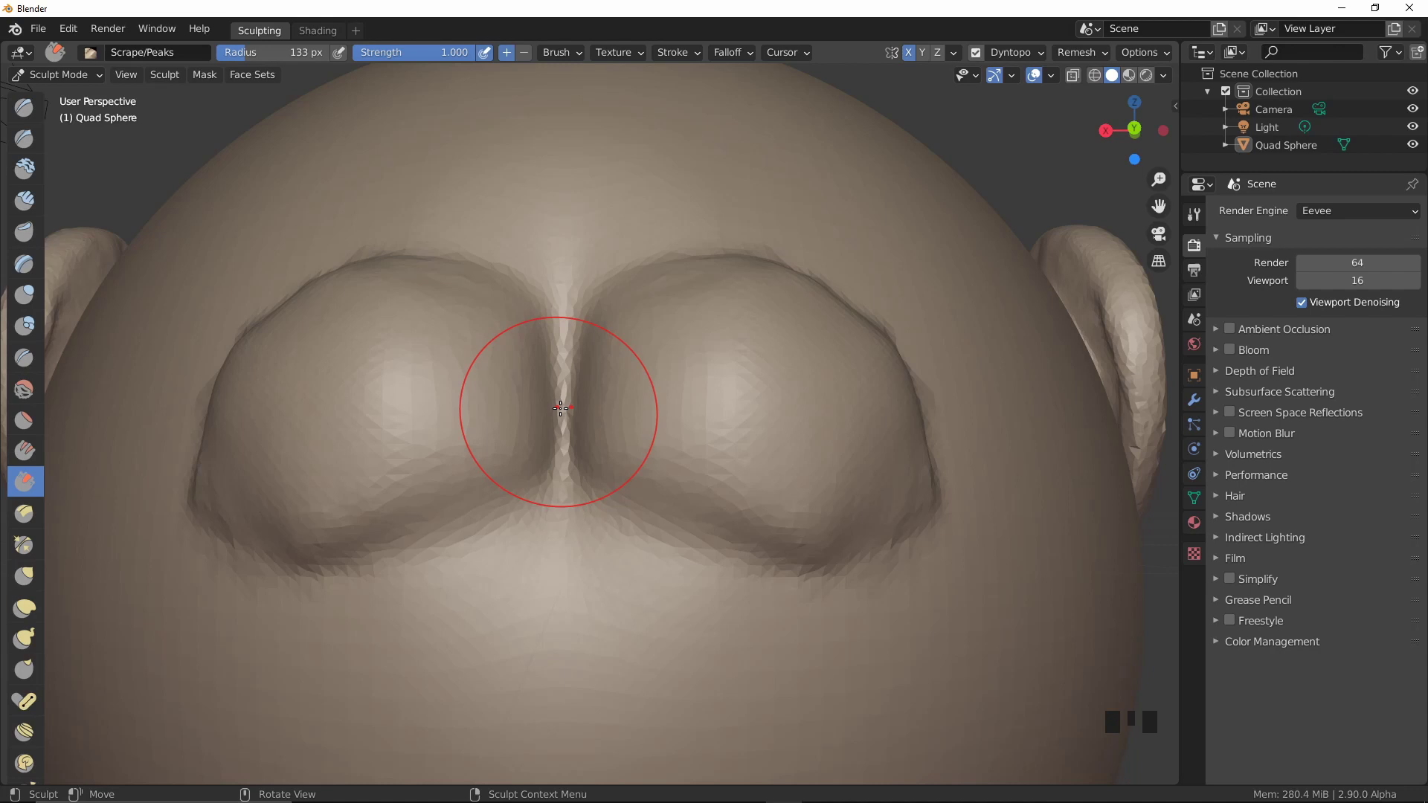
Deepen the central groove between the back mounds, undoing an overdone stroke
{"action": "left_click_drag", "start_coordinate": [569, 415], "coordinate": [562, 483]}
{"action": "left_click_drag", "start_coordinate": [569, 481], "coordinate": [590, 391]}
{"action": "key", "text": "ctrl+z"}
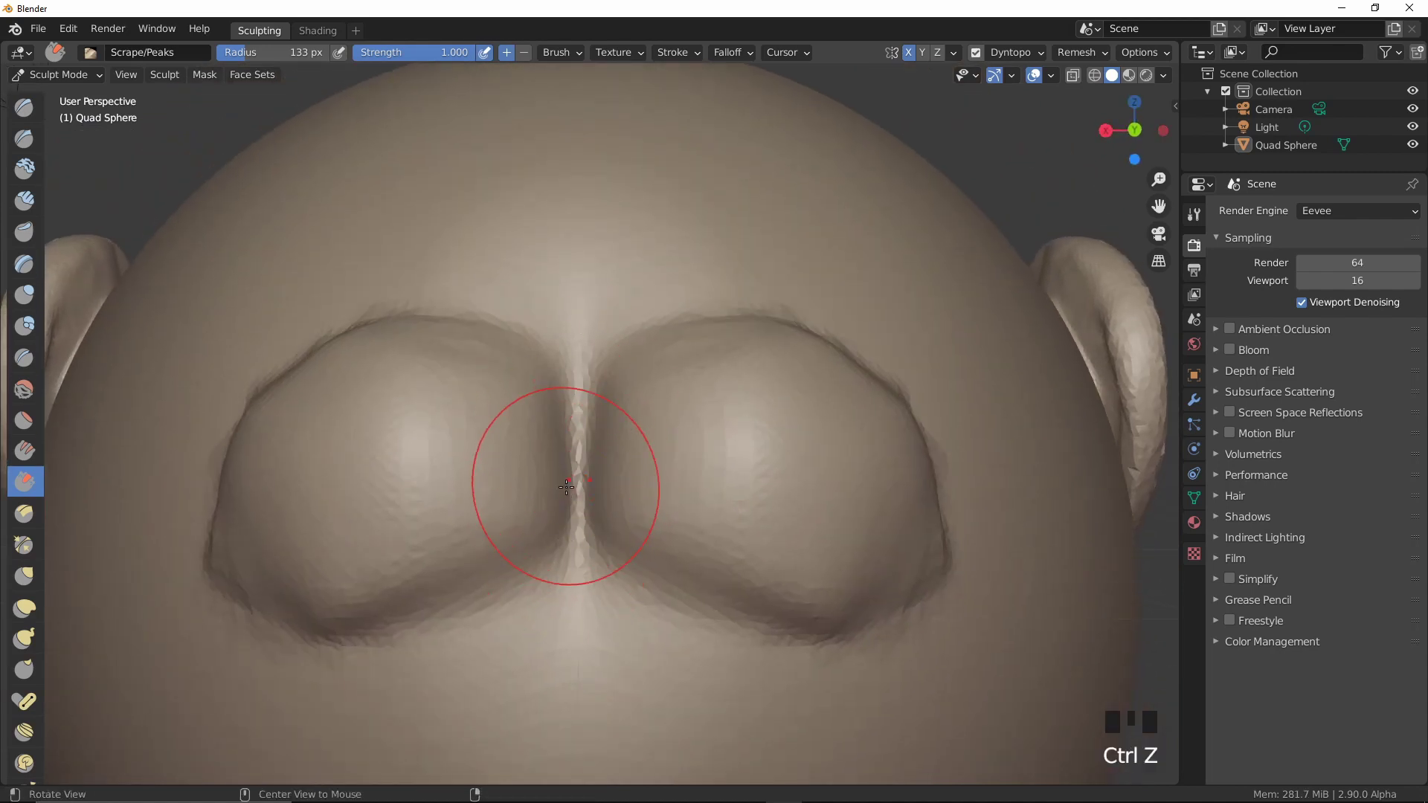
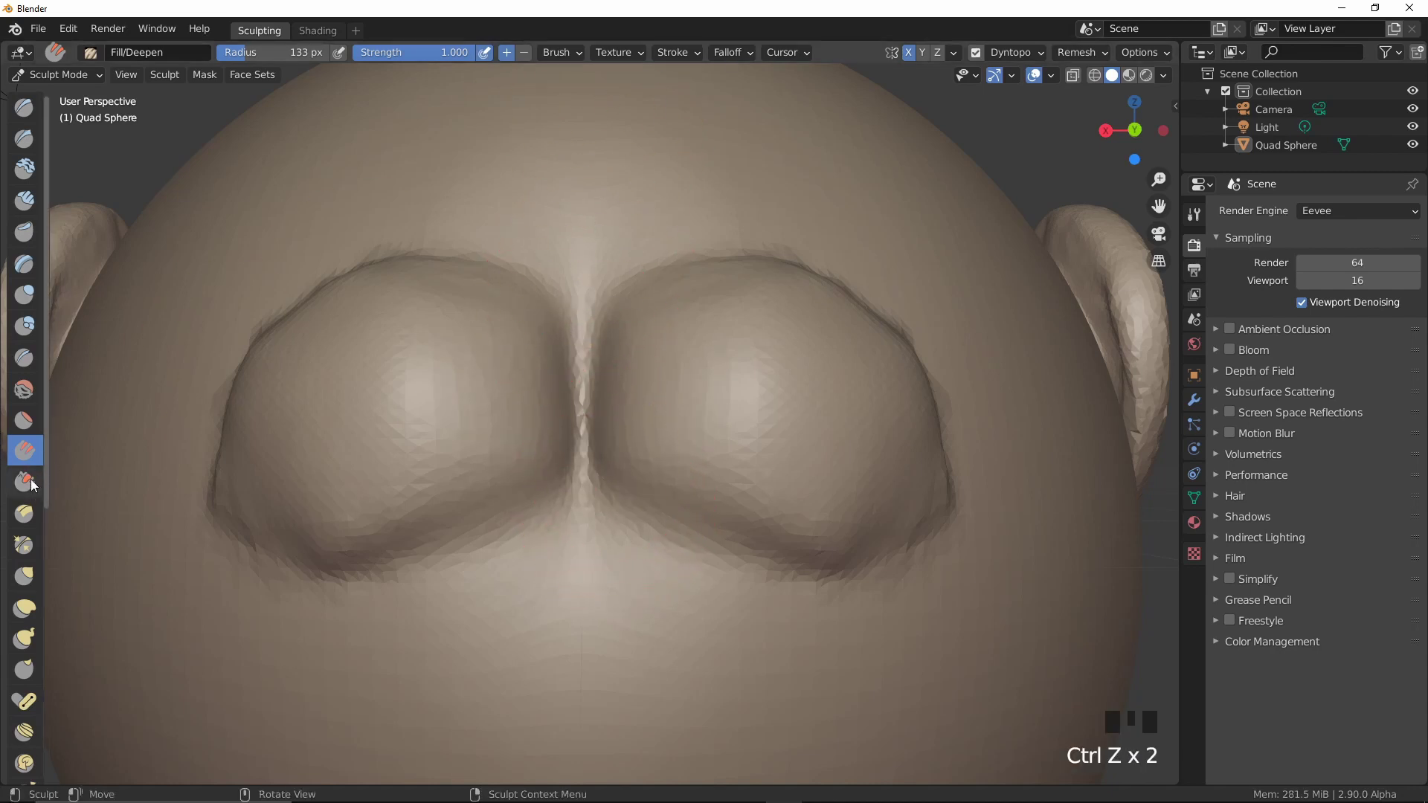
Fill and scrape the groove so the mounds merge into one mass, then face the head forward
{"action": "left_click_drag", "start_coordinate": [26, 487], "coordinate": [579, 360]}
{"action": "key", "text": "ctrl+z"}
{"action": "left_click_drag", "start_coordinate": [578, 394], "coordinate": [769, 374]}
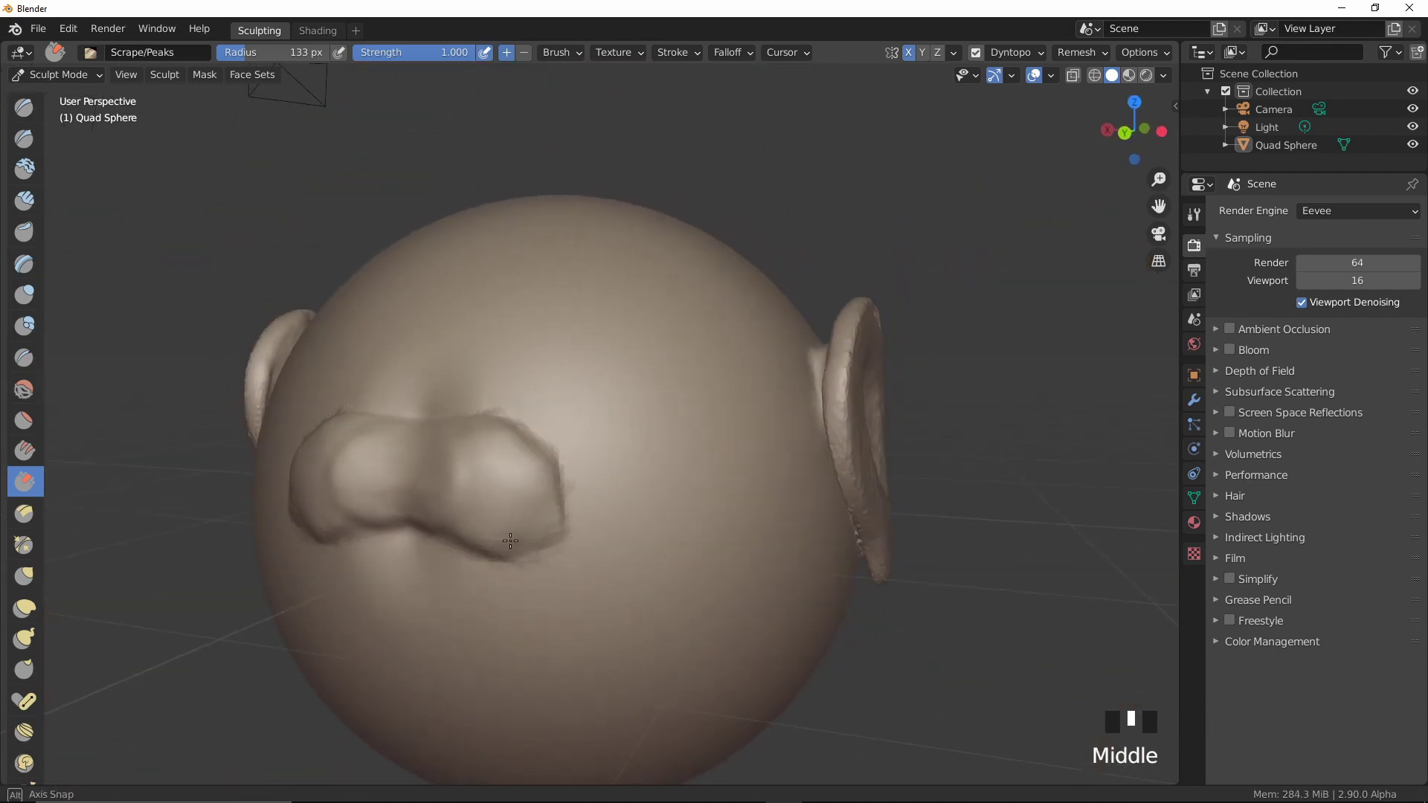